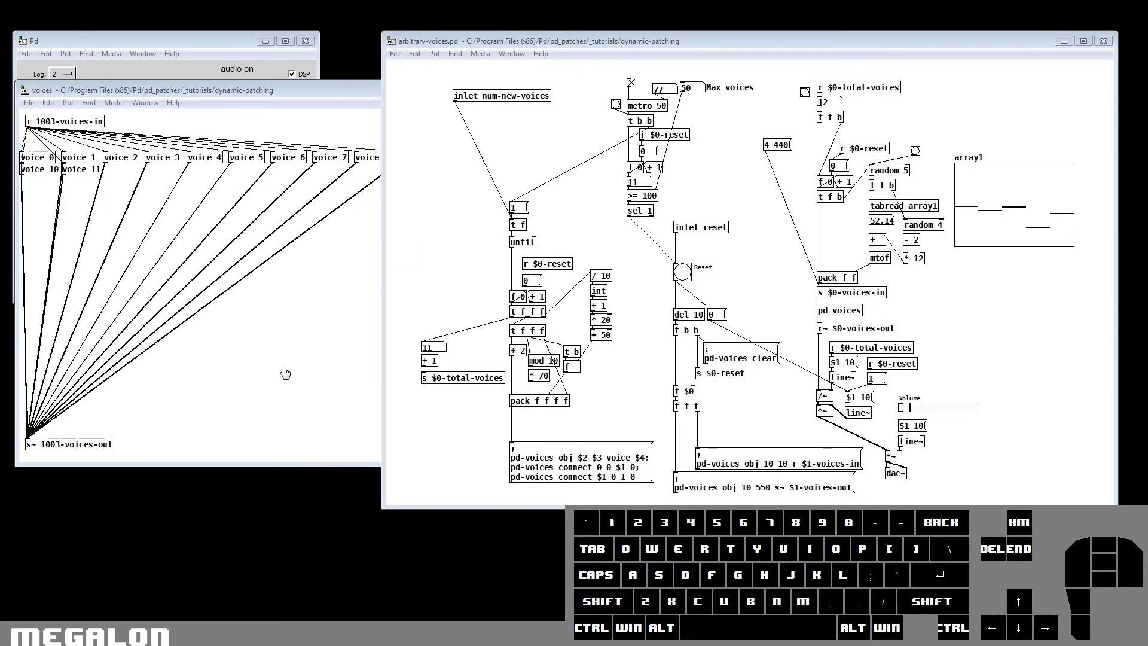
Let the metro-driven loop keep creating voice objects inside the voices subpatch
left_click(271, 392)
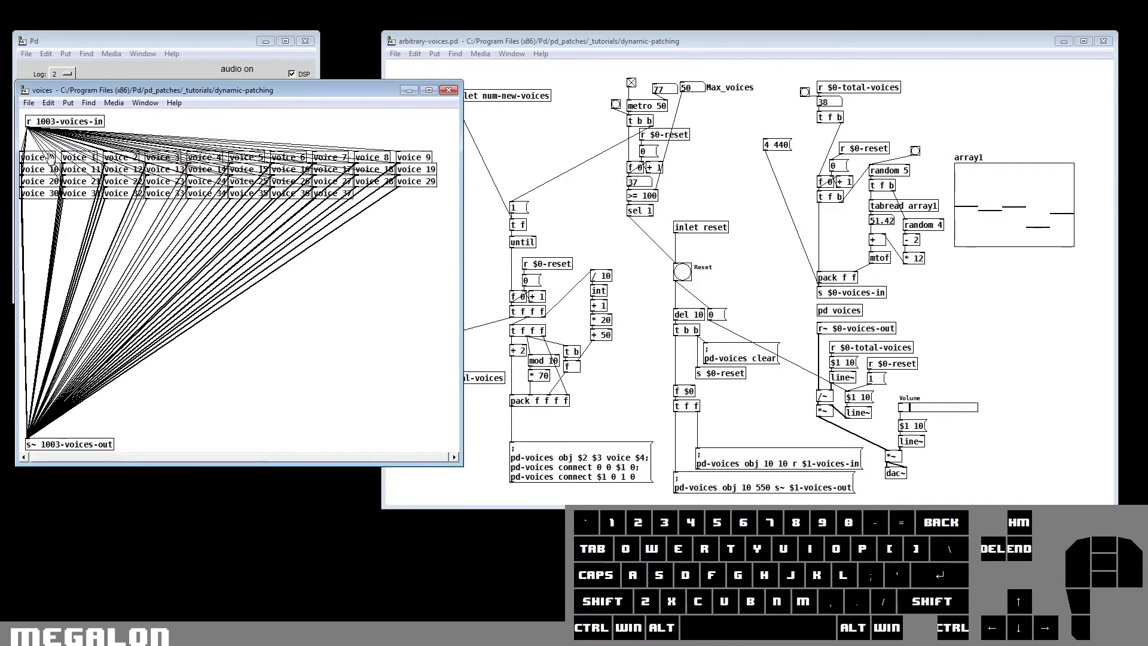
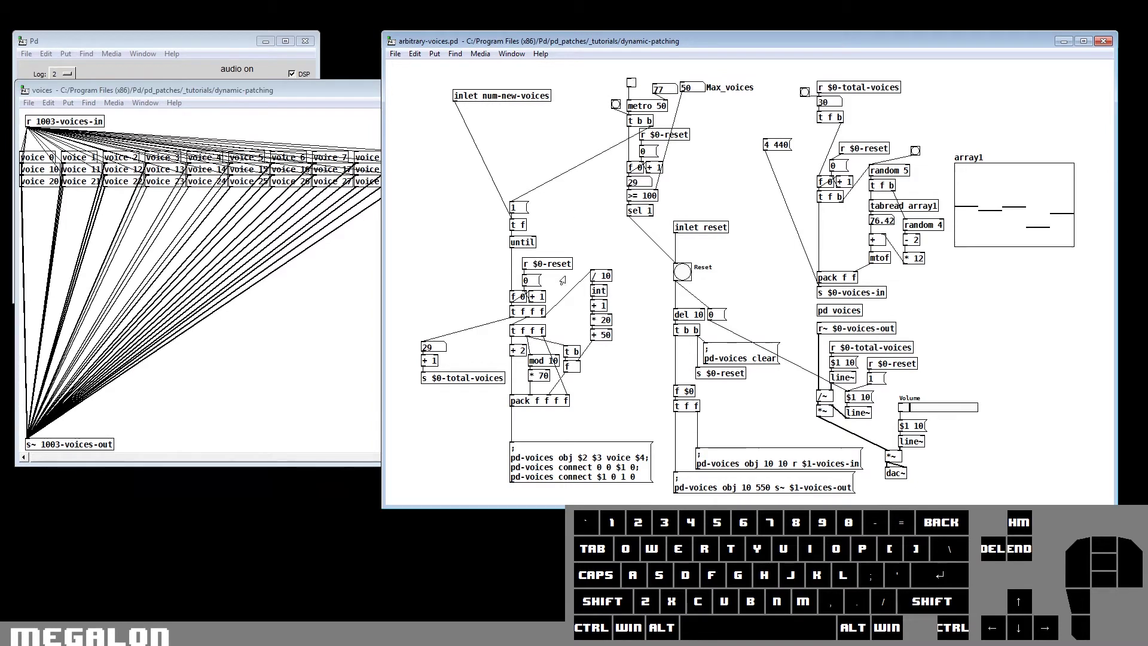
Clear all voices via the pd-voices clear message and open the generated-toggles subpatch
left_click(691, 280)
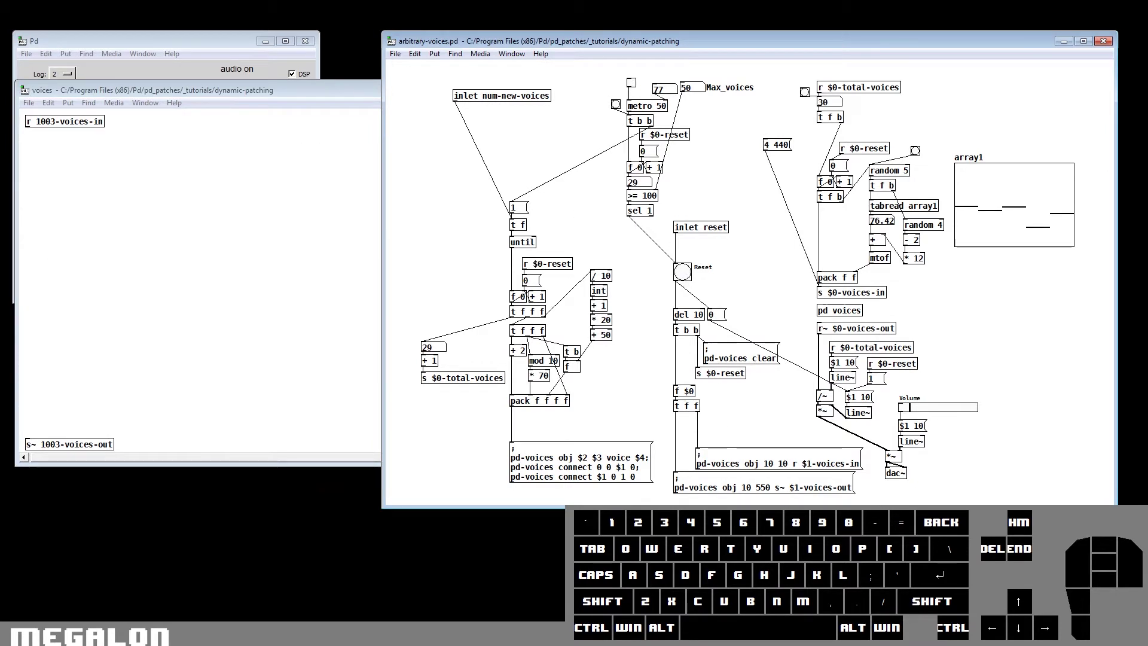
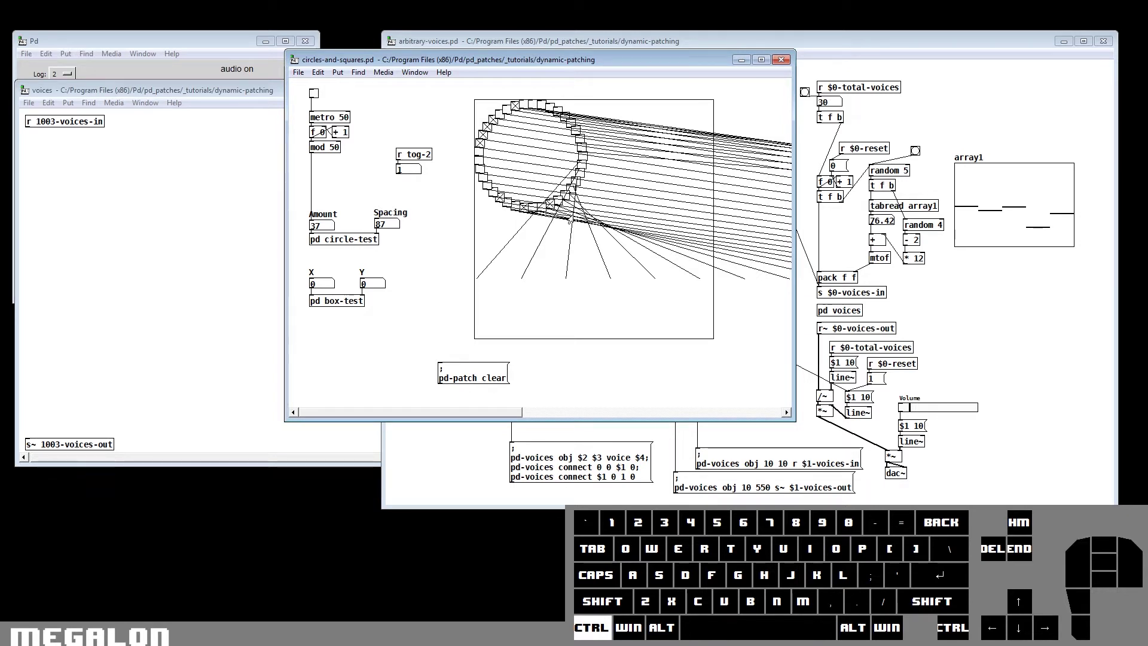
right_click(579, 223)
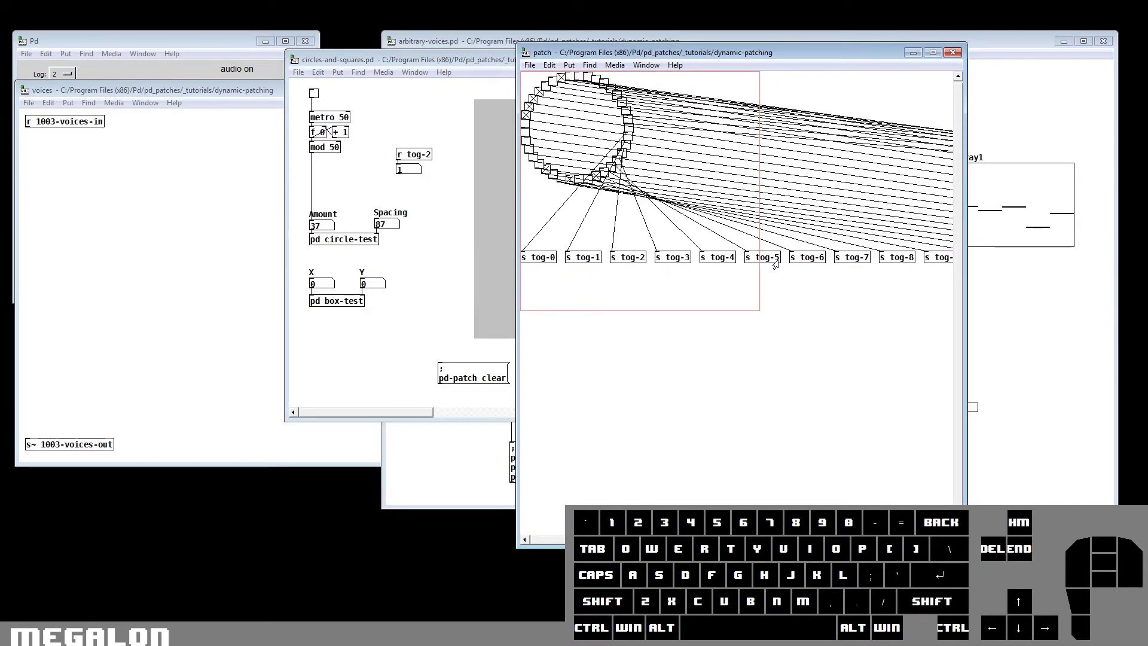
left_click_drag(489, 67, 202, 127)
Start the metro cycling the toggle amount, then close the toggles window and refocus circles-and-squares
left_click(30, 159)
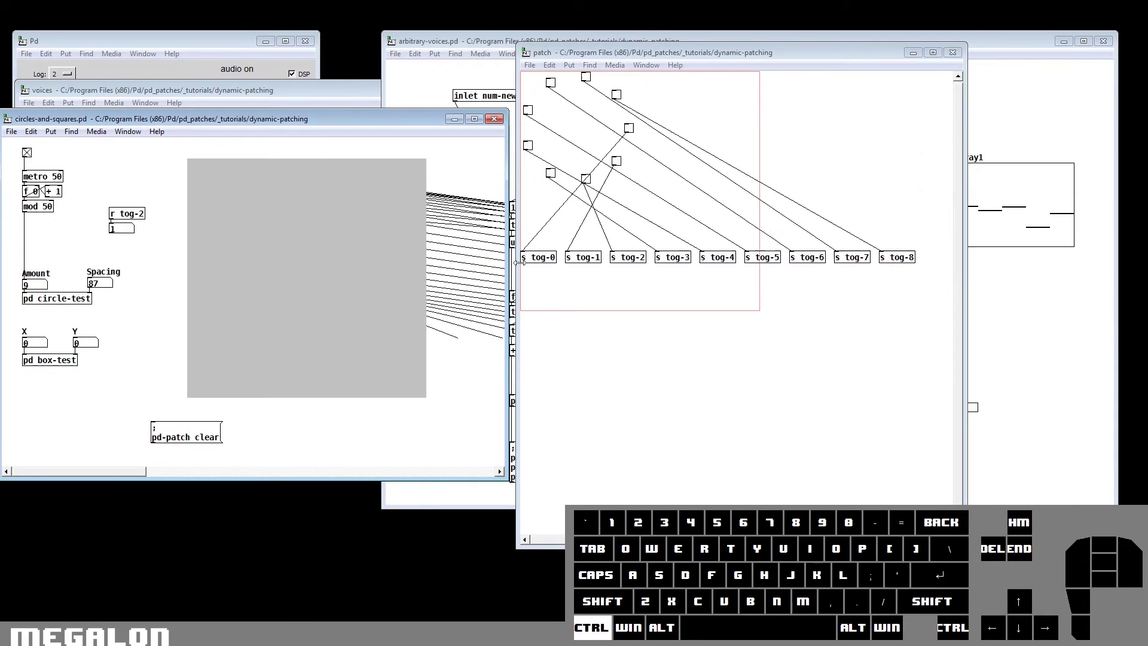
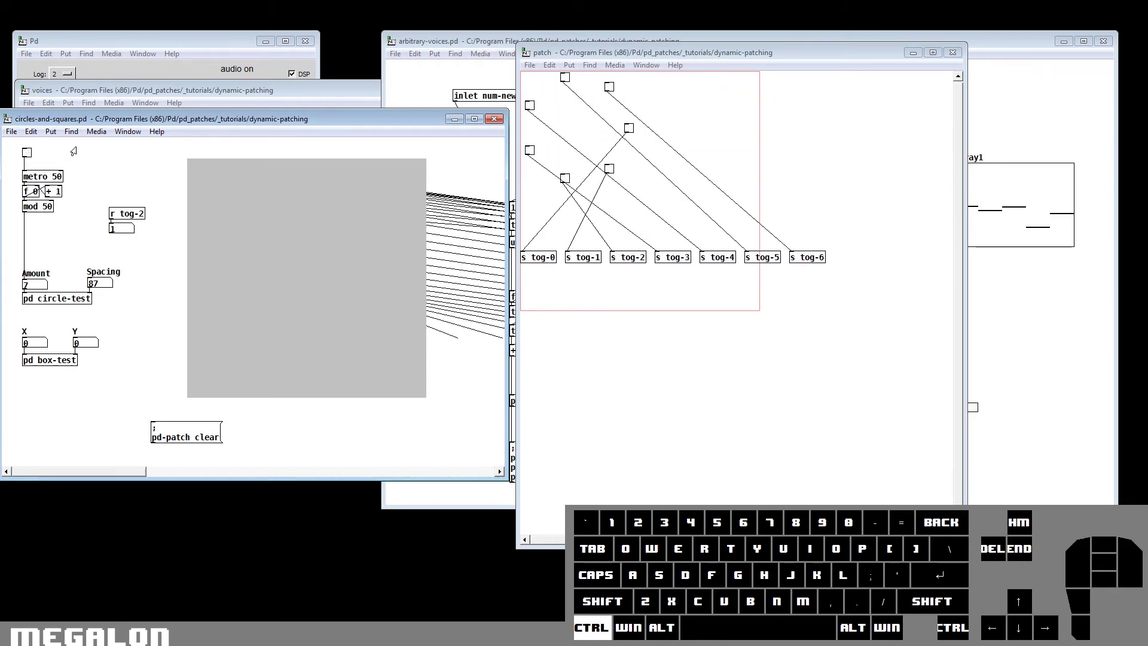
left_click(962, 59)
left_click(400, 129)
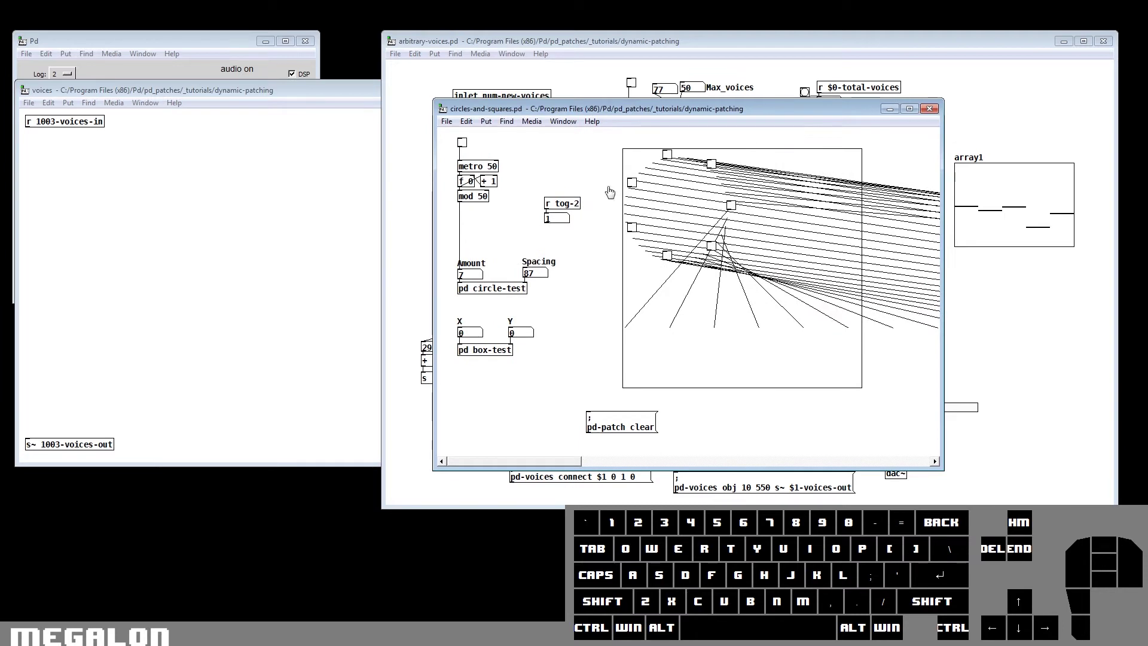
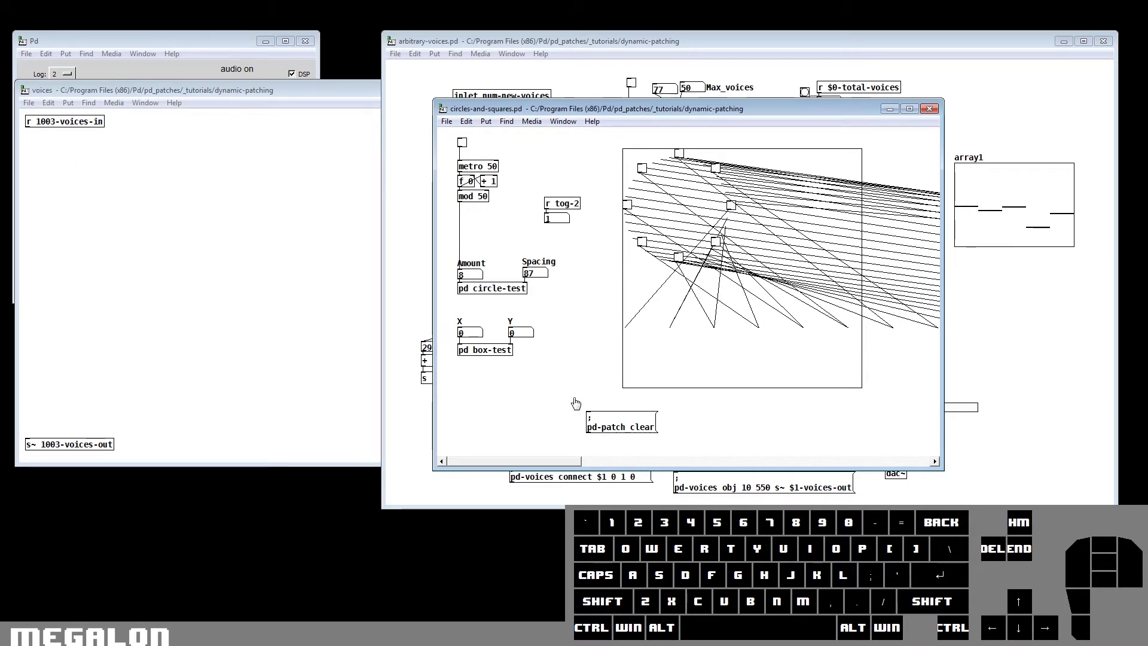
Set the Amount number box to 8 generated toggles, then clear them with the pd-patch clear message
left_click_drag(573, 410, 681, 454)
left_click_drag(680, 448, 583, 409)
left_click(582, 409)
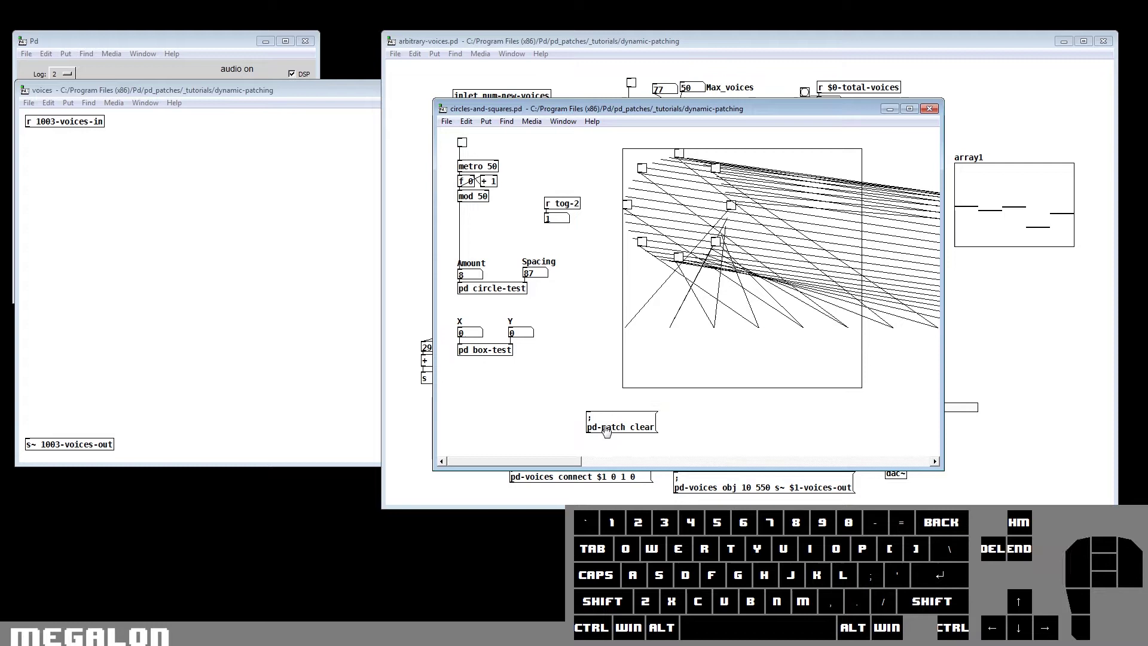
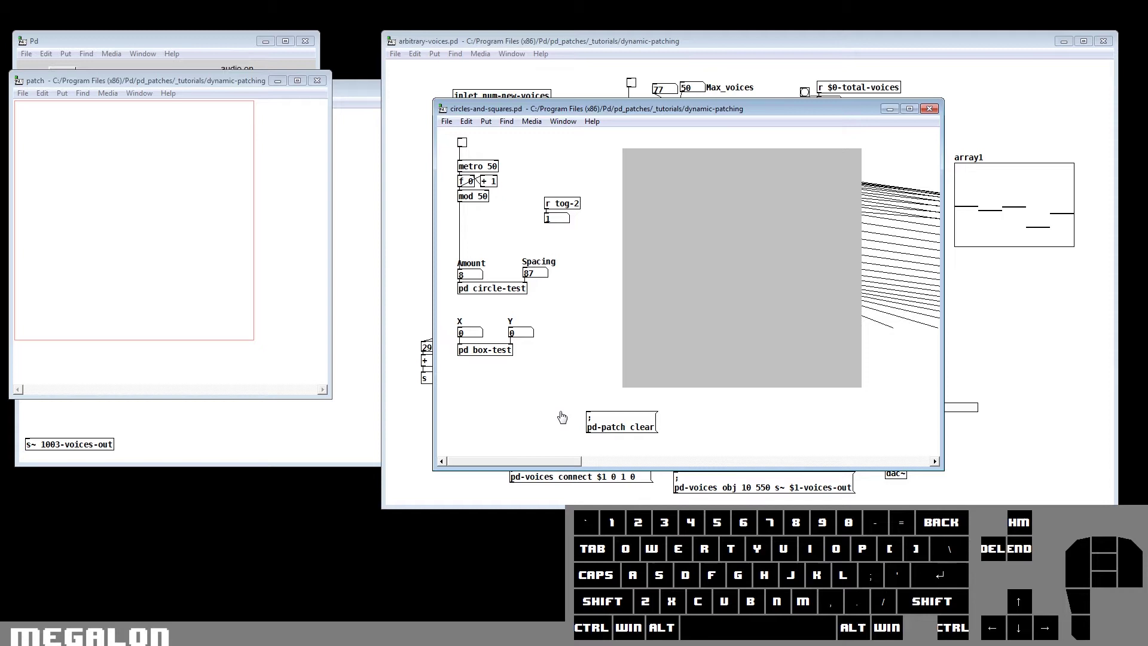
Add a message box below pd box-test reading '; pd dsp 0' to switch audio off
key("ctrl+2")
left_click(545, 369)
key(";")
key("Return")
key("space")
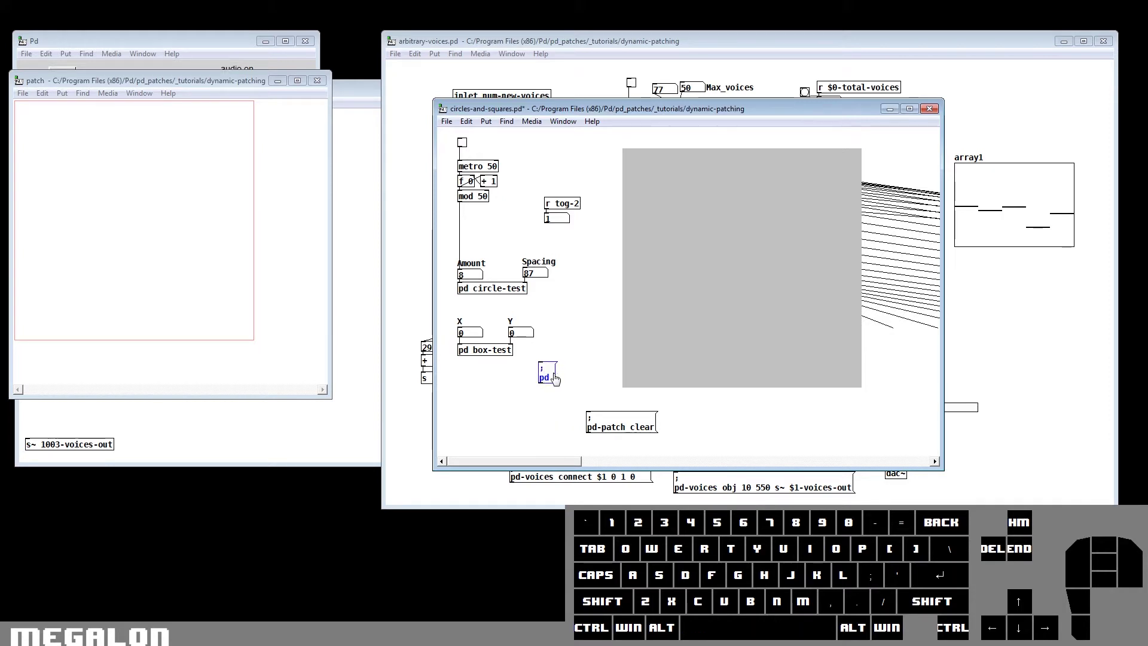
key("space")
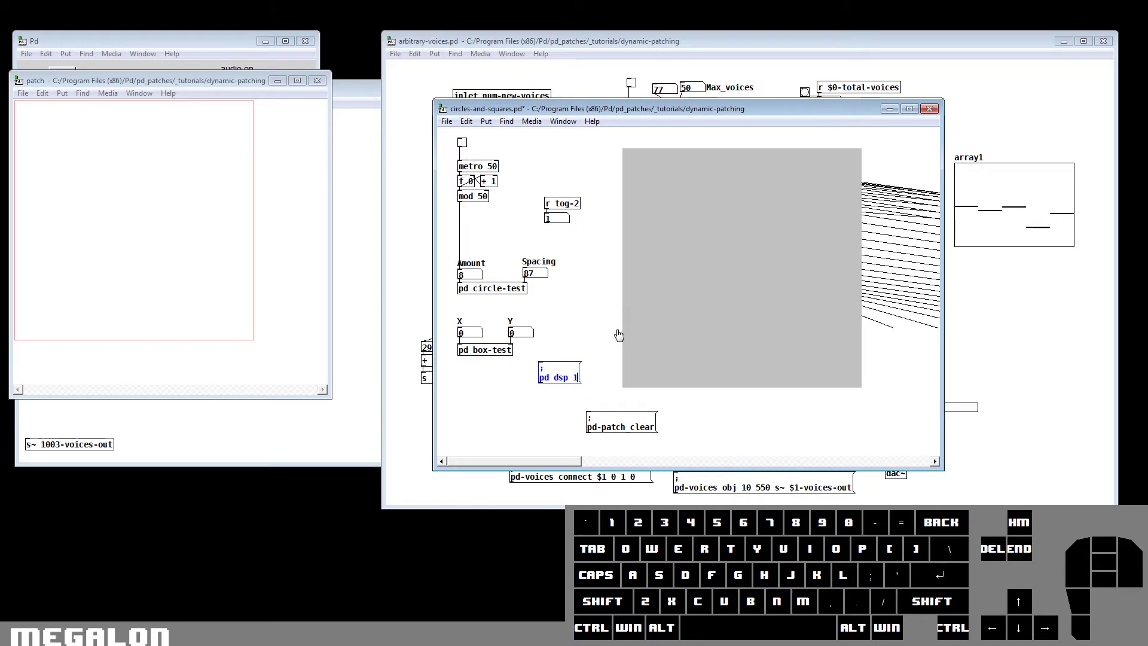
key("BackSpace")
key("0")
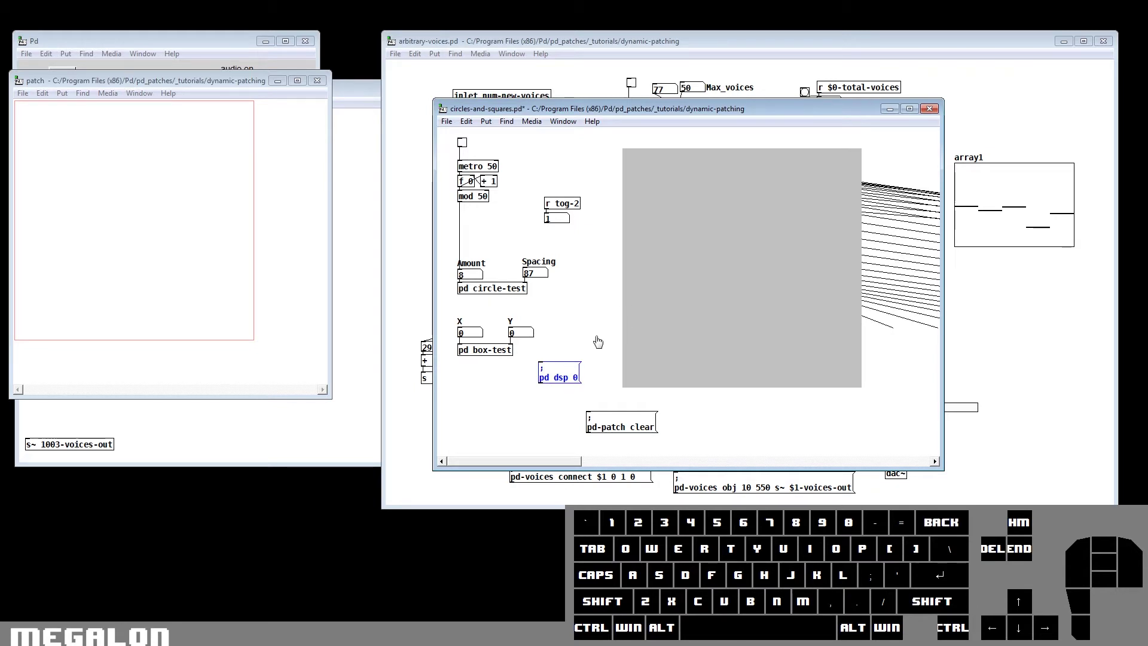
left_click(597, 317)
Send the dsp 0 message to turn audio off, toggle DSP back on, and save circles-and-squares
left_click_drag(239, 89, 240, 112)
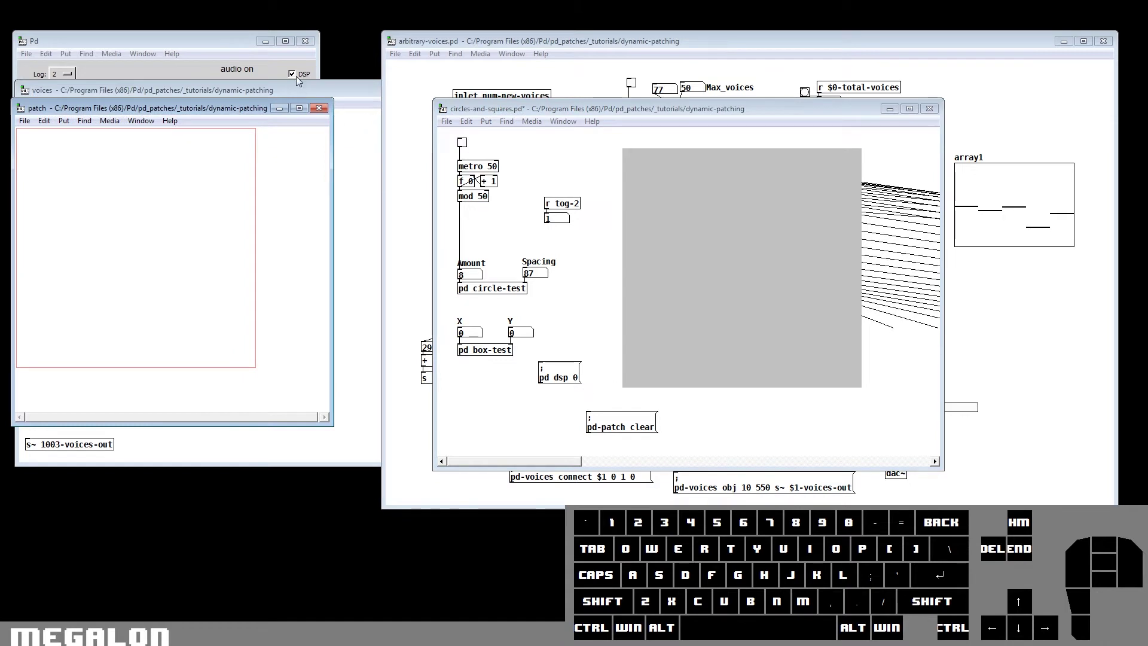
left_click(552, 370)
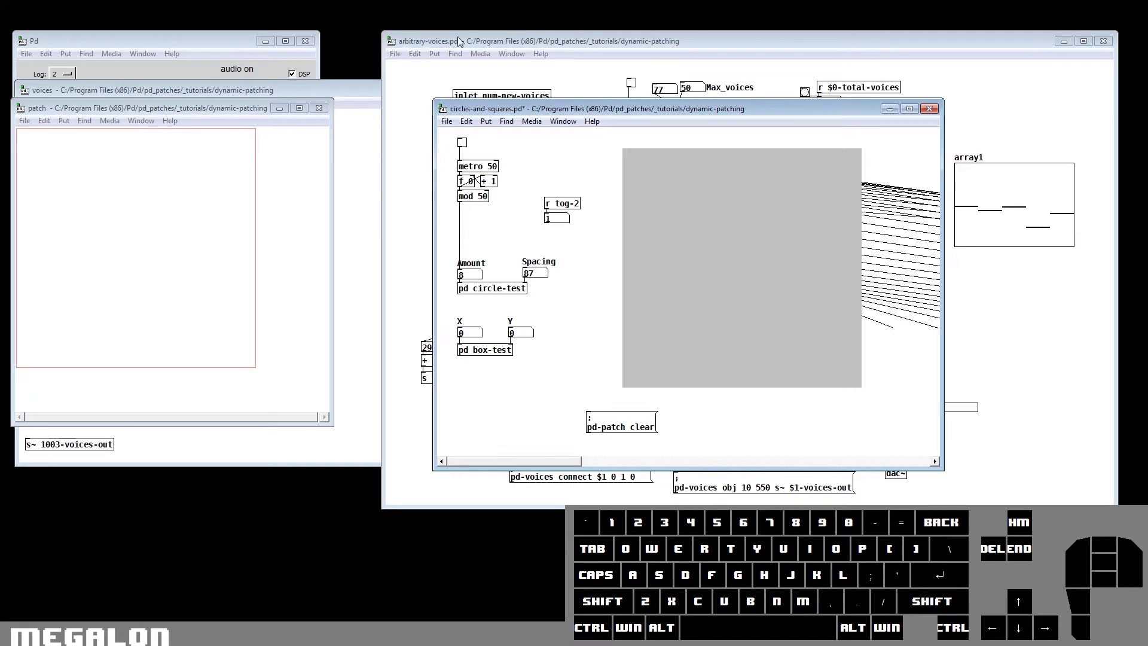
left_click(605, 337)
key("ctrl+s")
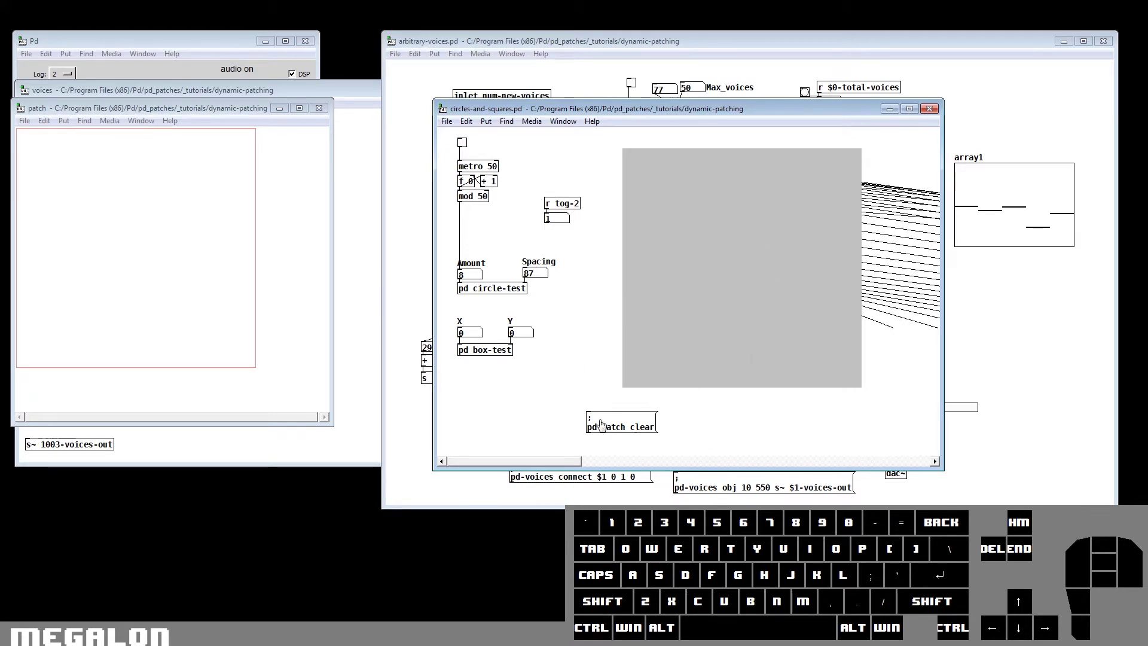
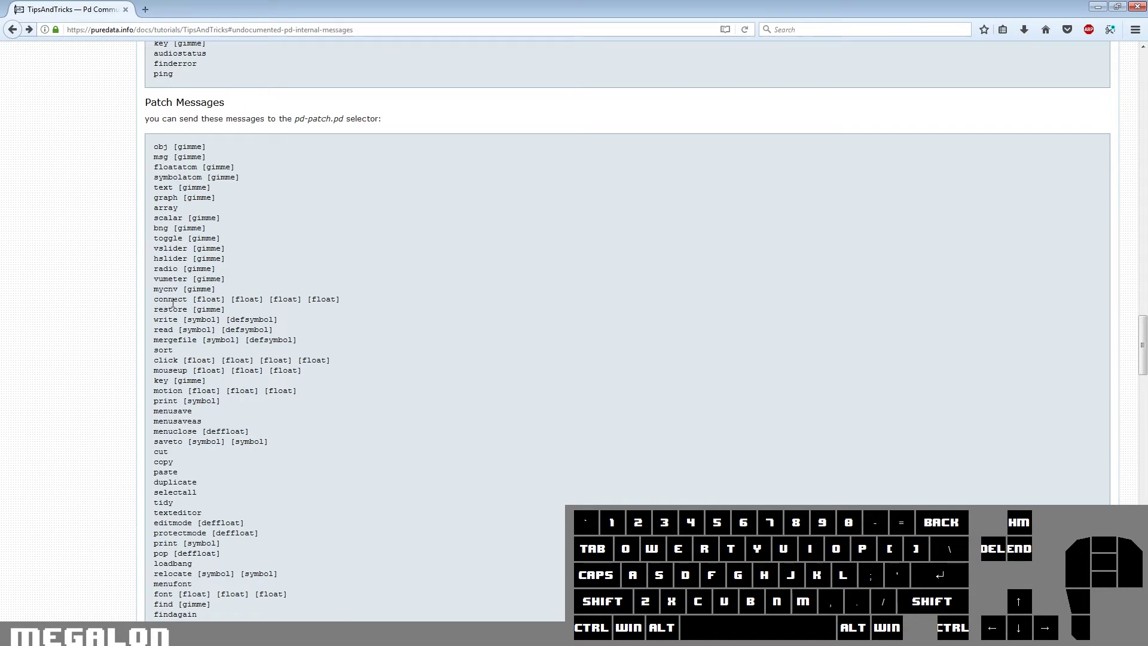
Minimize Firefox to return to the Pd patches
left_click(1113, 18)
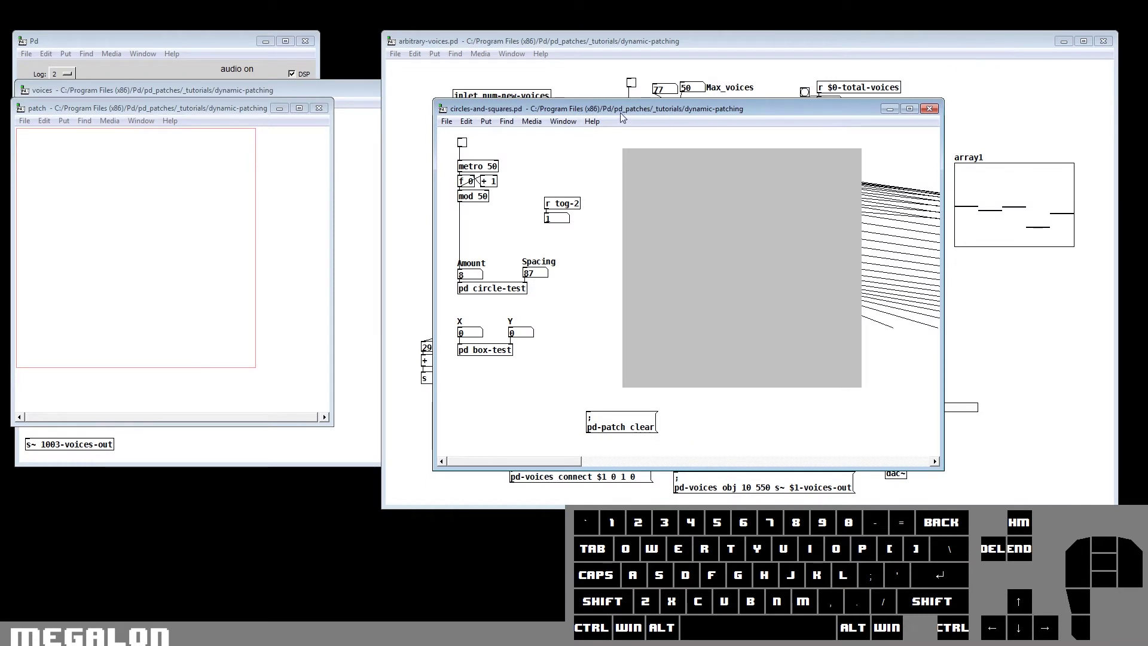
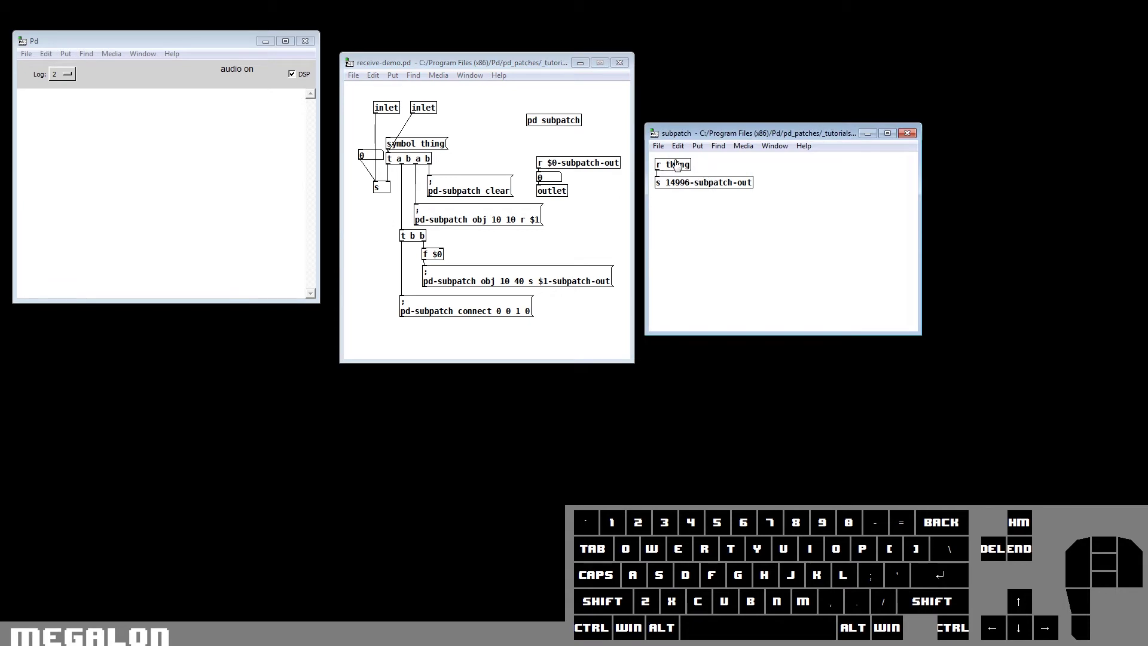
Add a send object beside r thing in the subpatch, named with $0 as subpatch-out
left_click(715, 245)
left_click_drag(690, 265, 725, 272)
key("s")
left_click(747, 275)
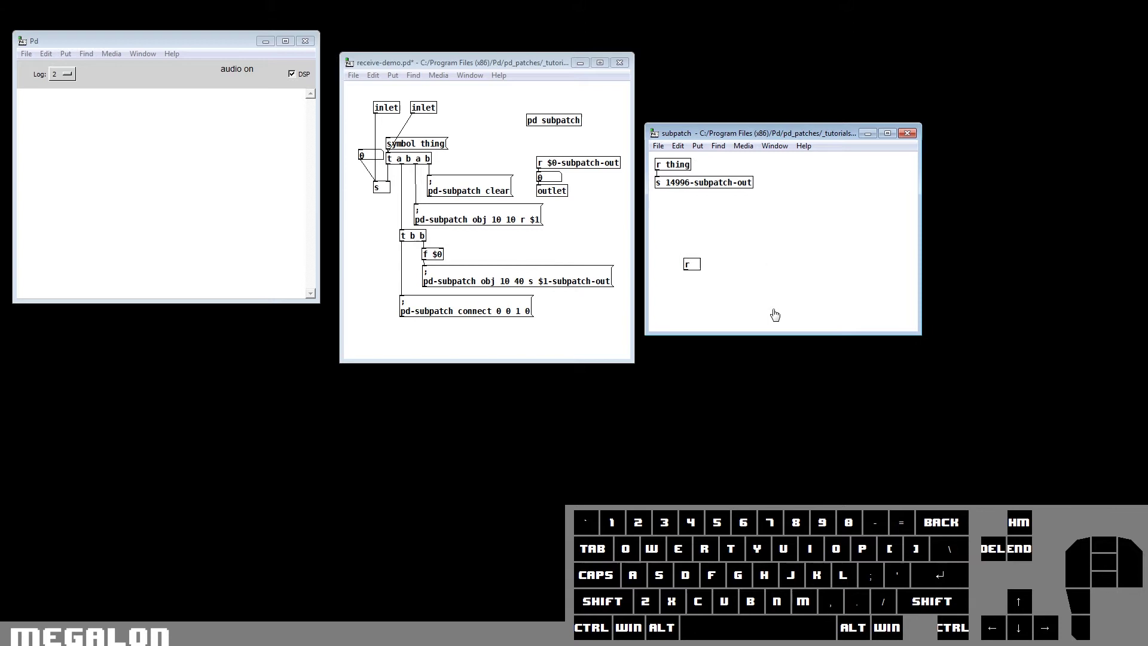
Select and delete the stray object in the subpatch, leaving r thing and the $0-subpatch-out send
left_click_drag(736, 305, 675, 257)
key("BackSpace")
left_click(609, 233)
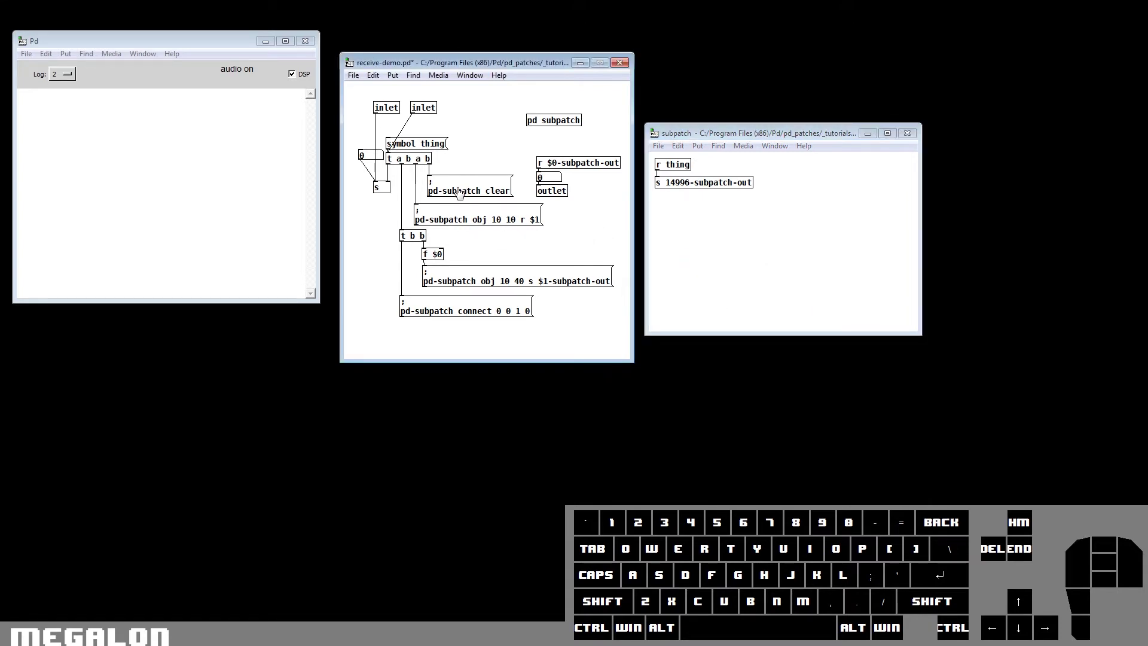
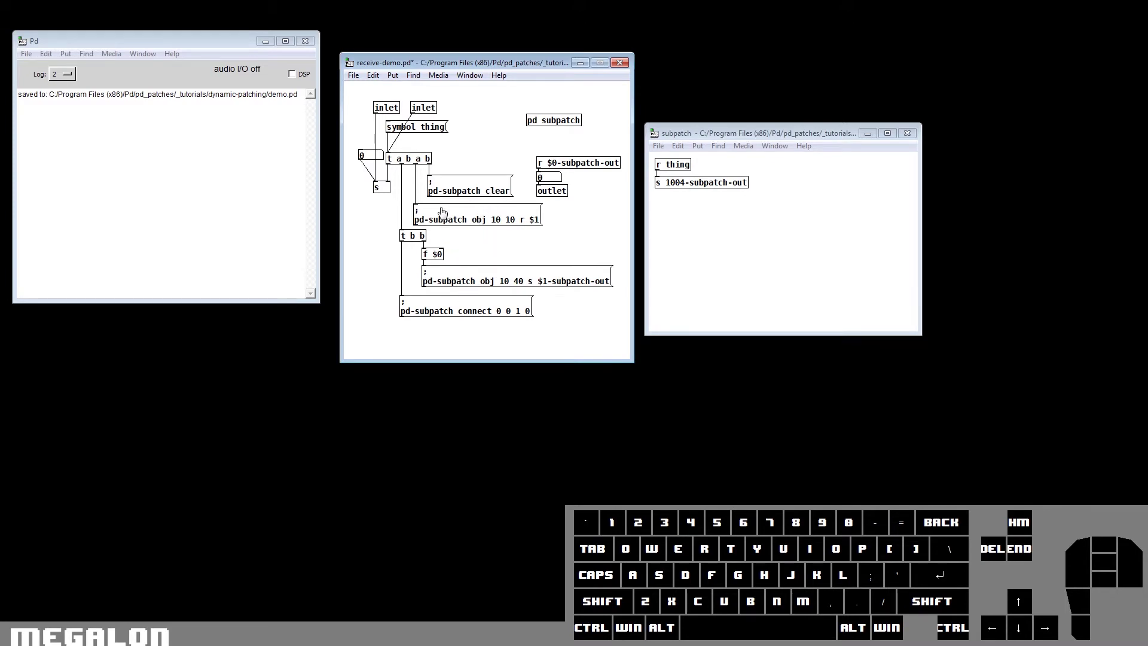
Inspect the pd-subpatch clear message text in receive-demo without changing it
left_click(444, 195)
left_click(438, 195)
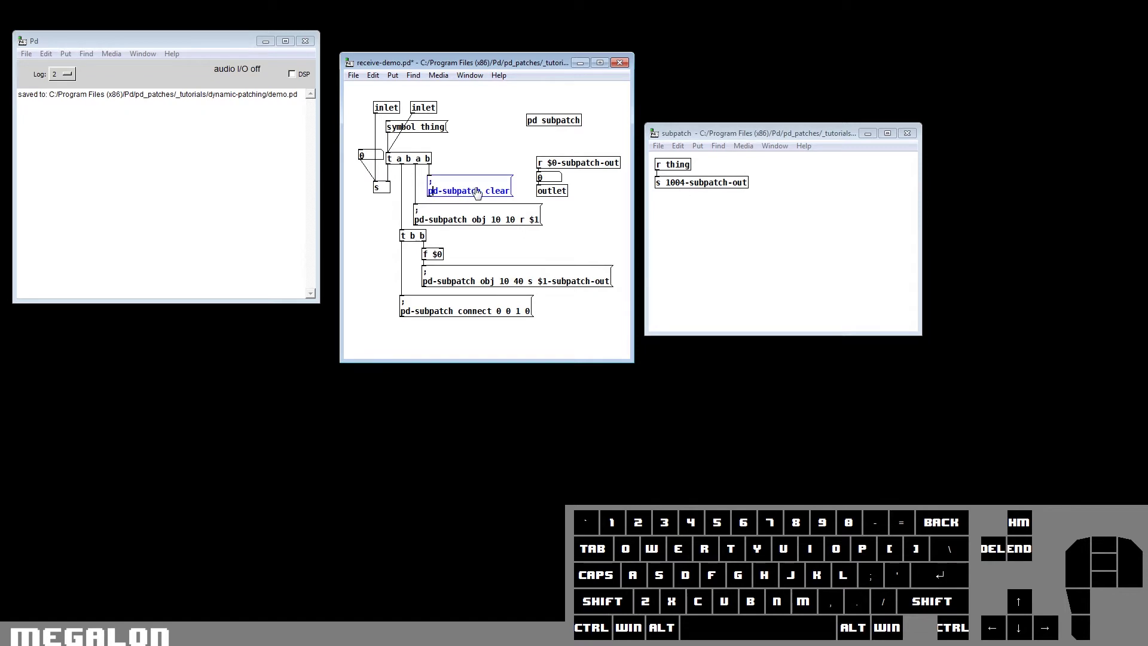
left_click_drag(485, 196, 442, 197)
left_click(442, 197)
left_click(443, 197)
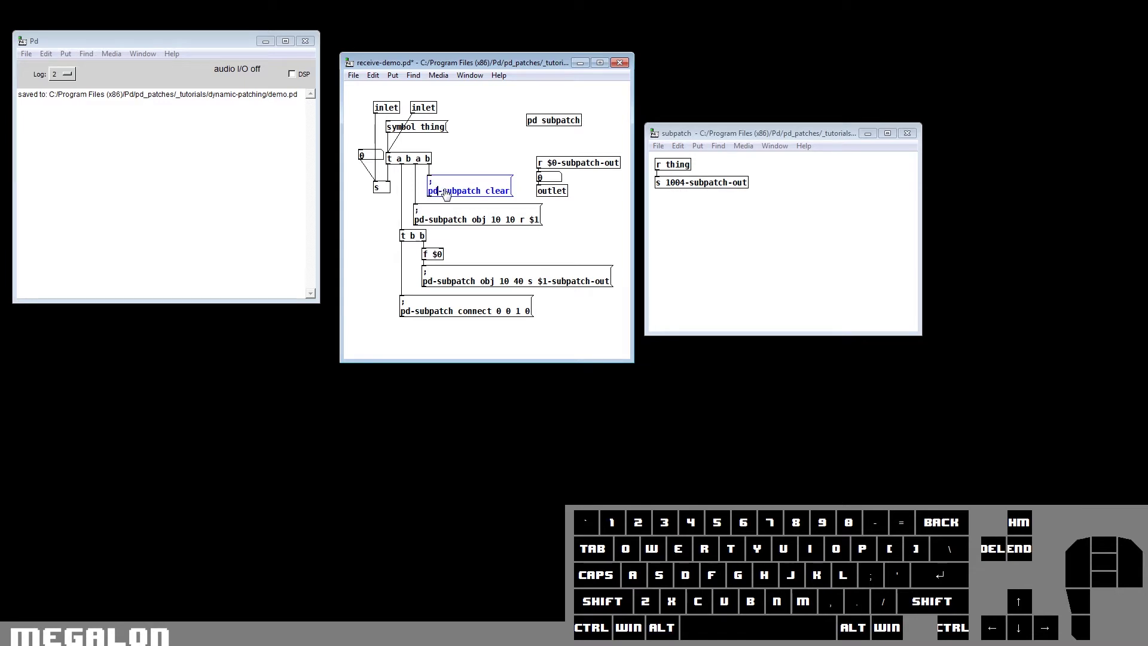
left_click(550, 129)
left_click(526, 150)
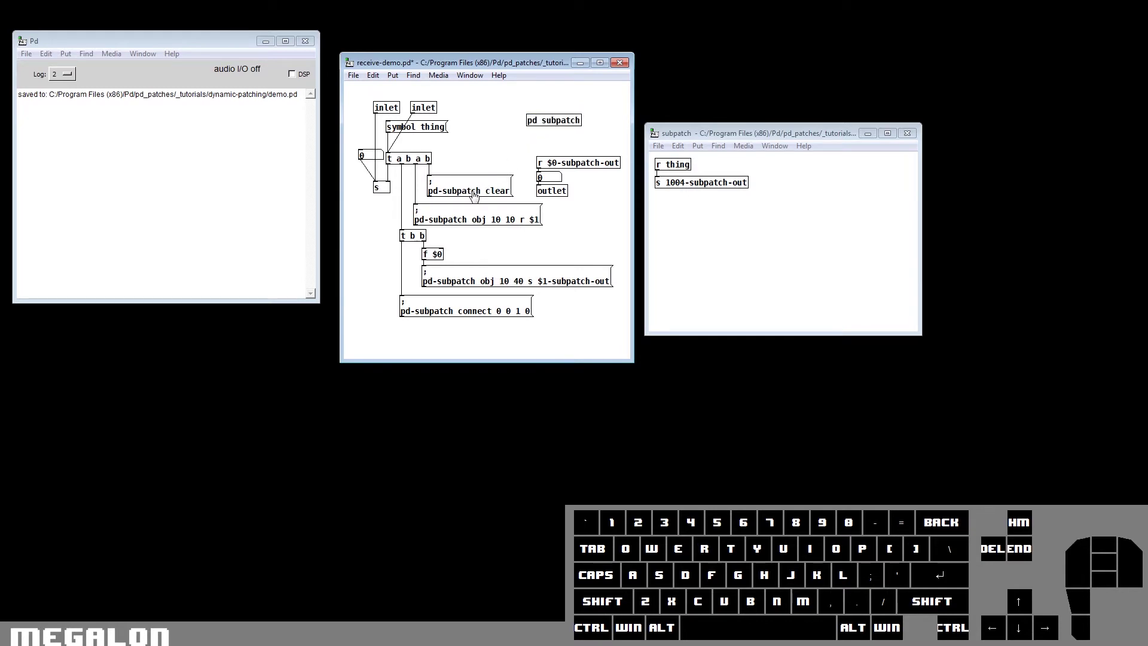
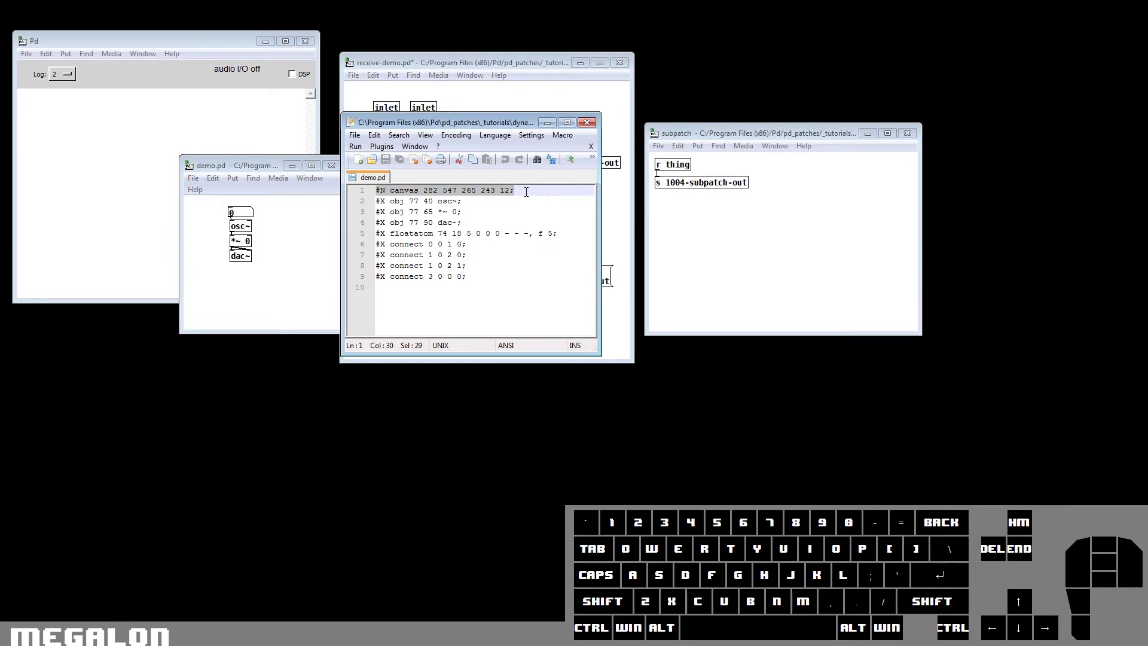
left_click_drag(264, 172, 225, 170)
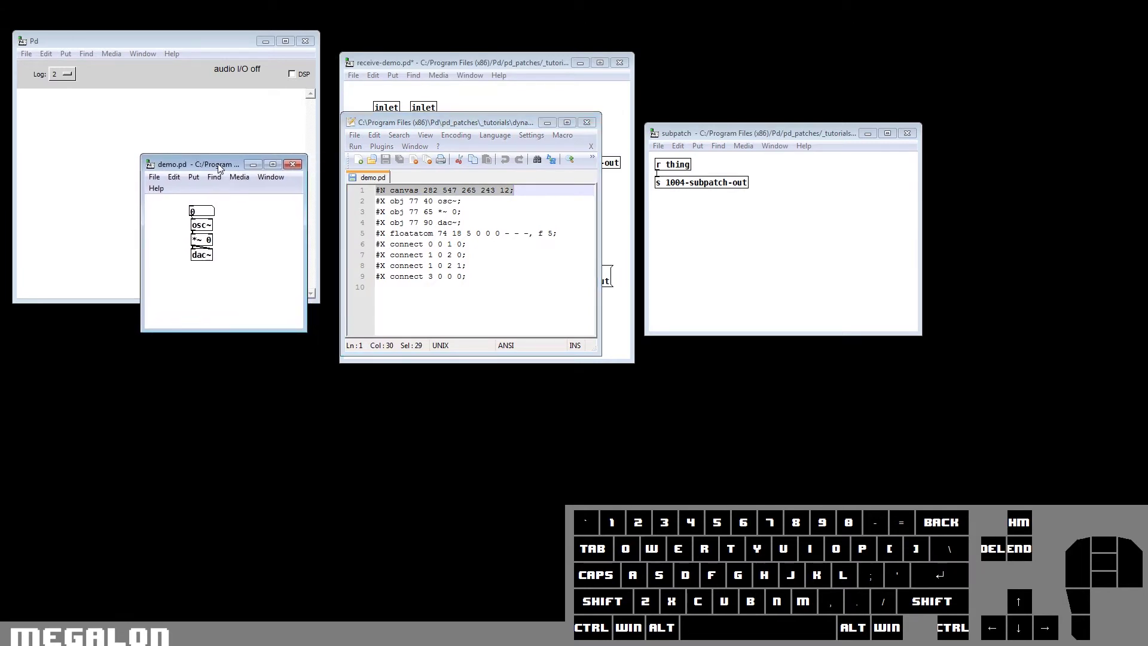
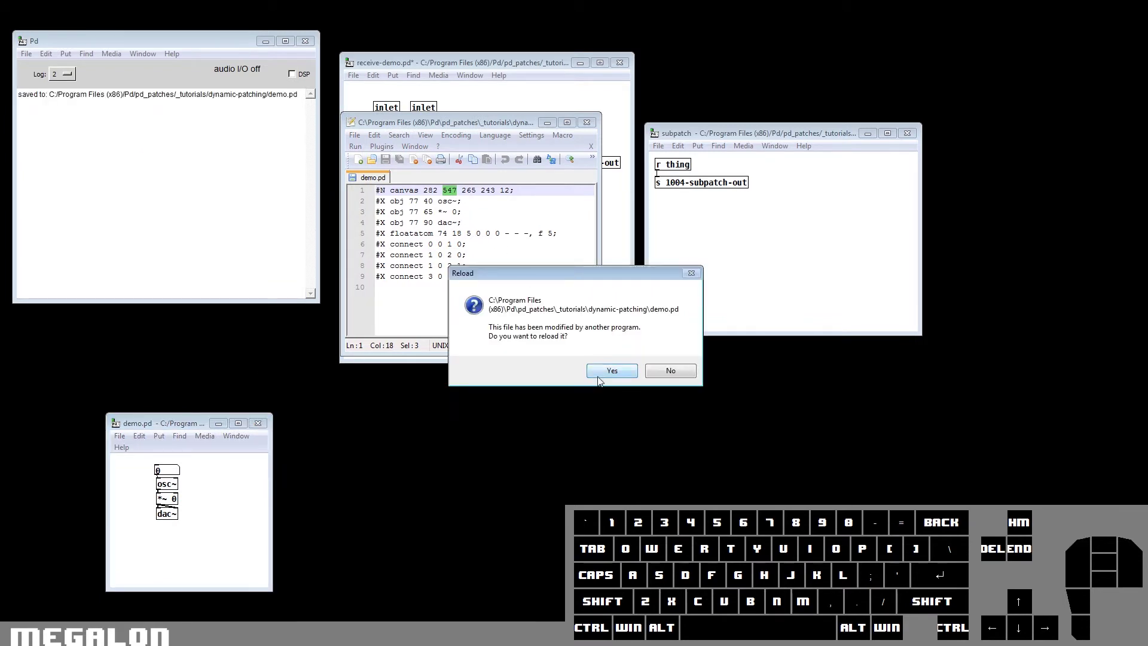
left_click(606, 382)
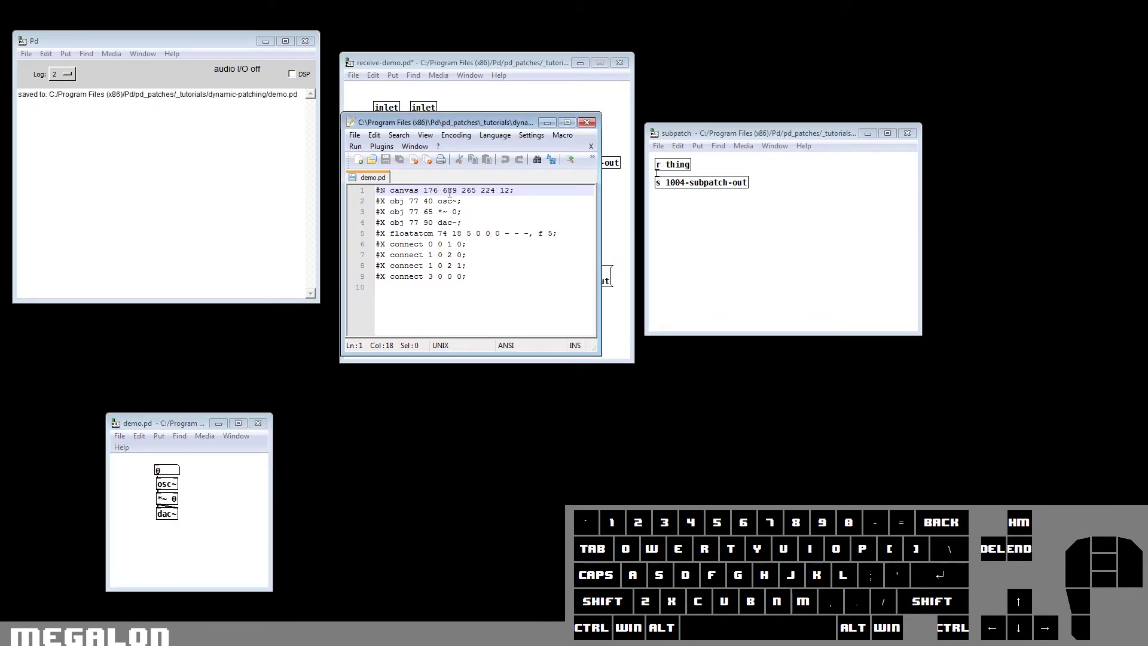
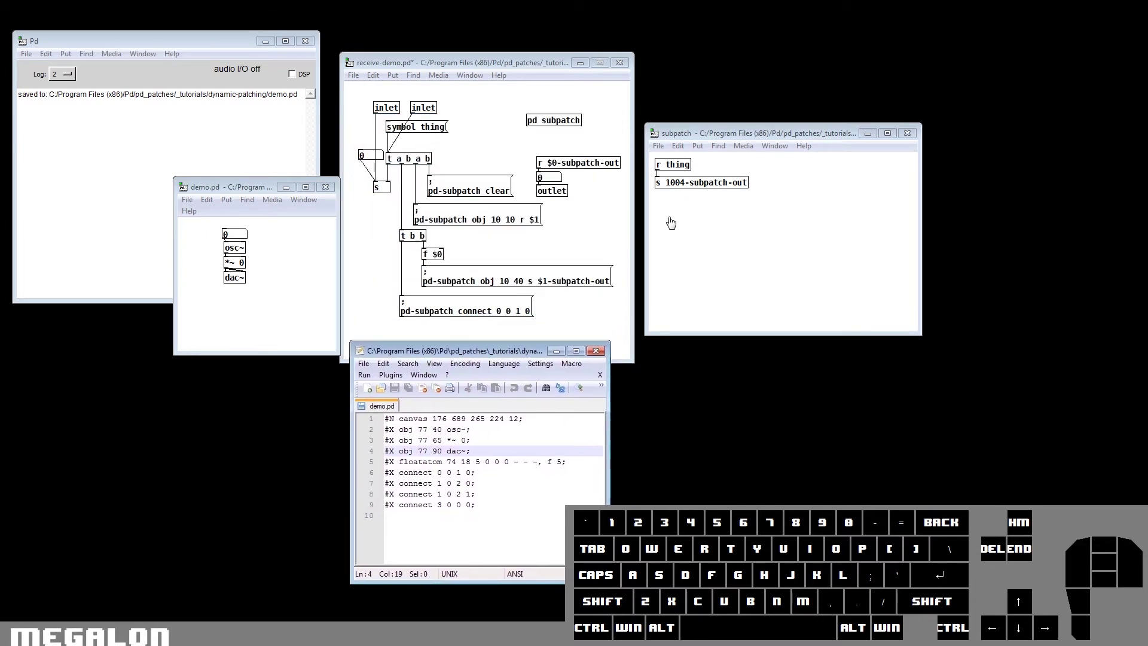
Examine the connect 0 0 1 0 message's source and target object numbers in receive-demo, unchanged
left_click_drag(504, 354, 394, 366)
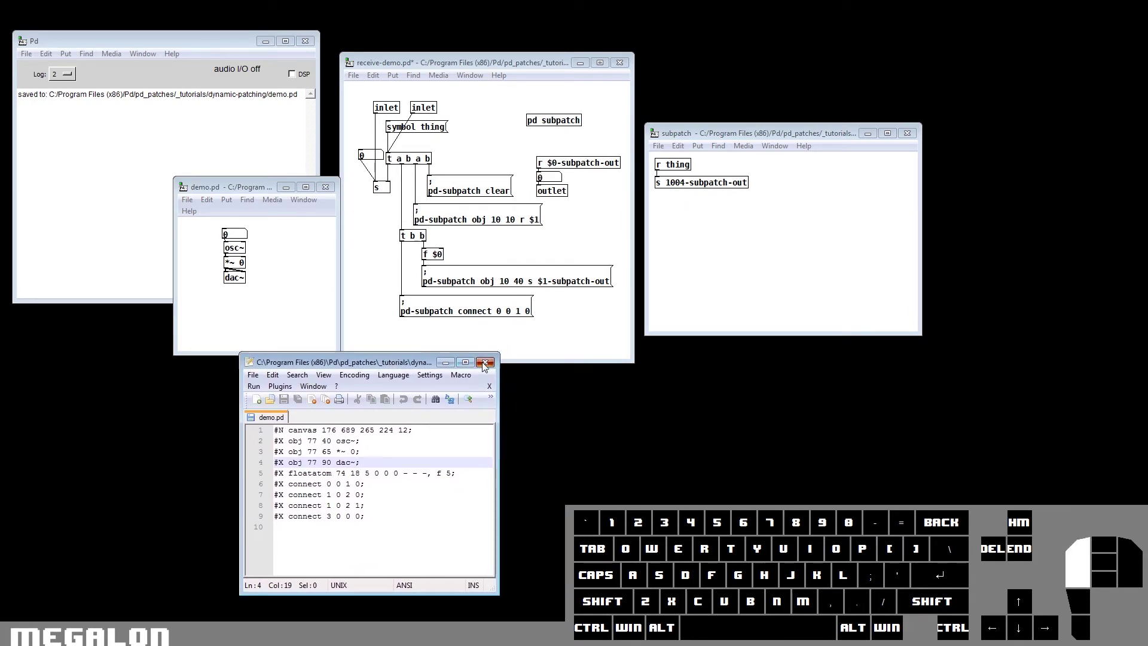
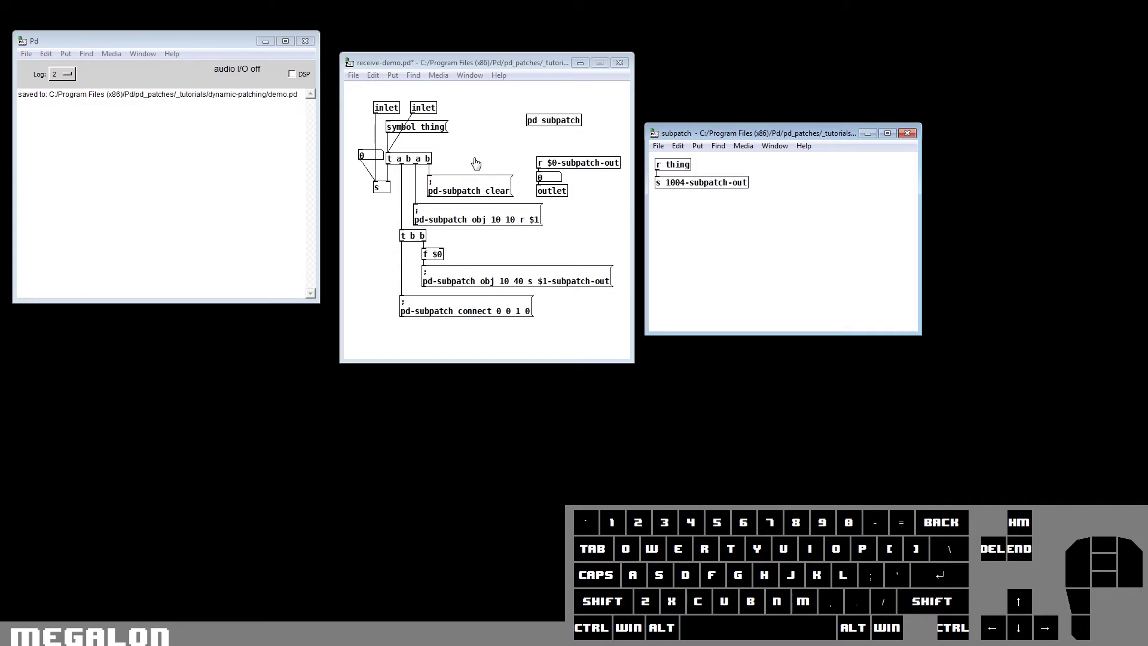
left_click(479, 164)
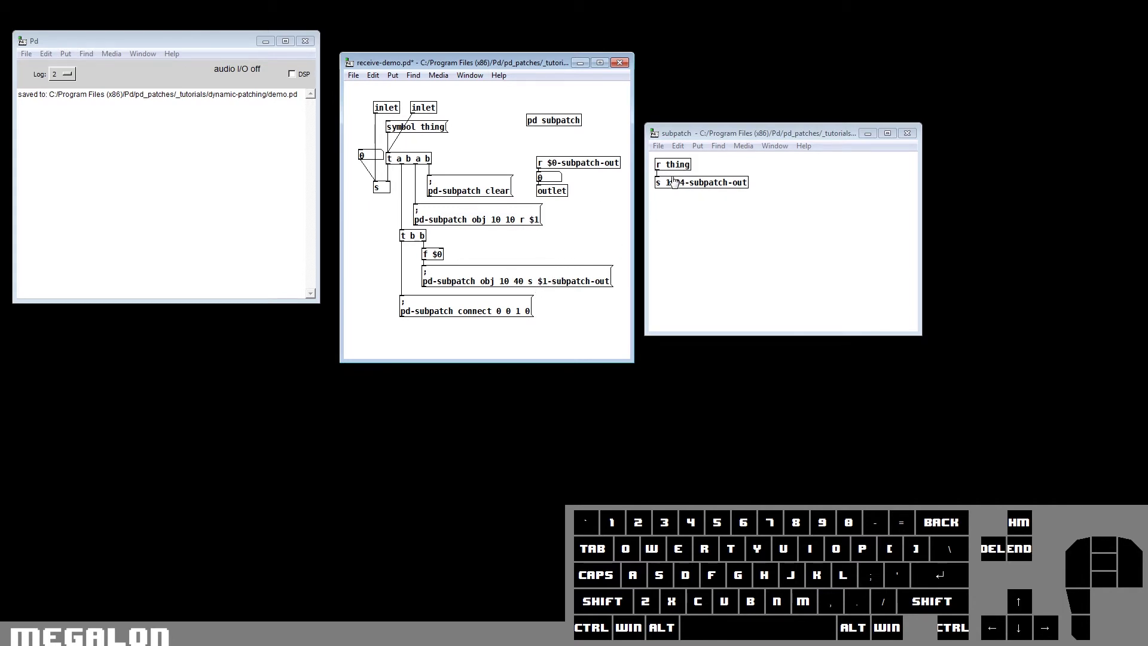
left_click(502, 321)
left_click(498, 319)
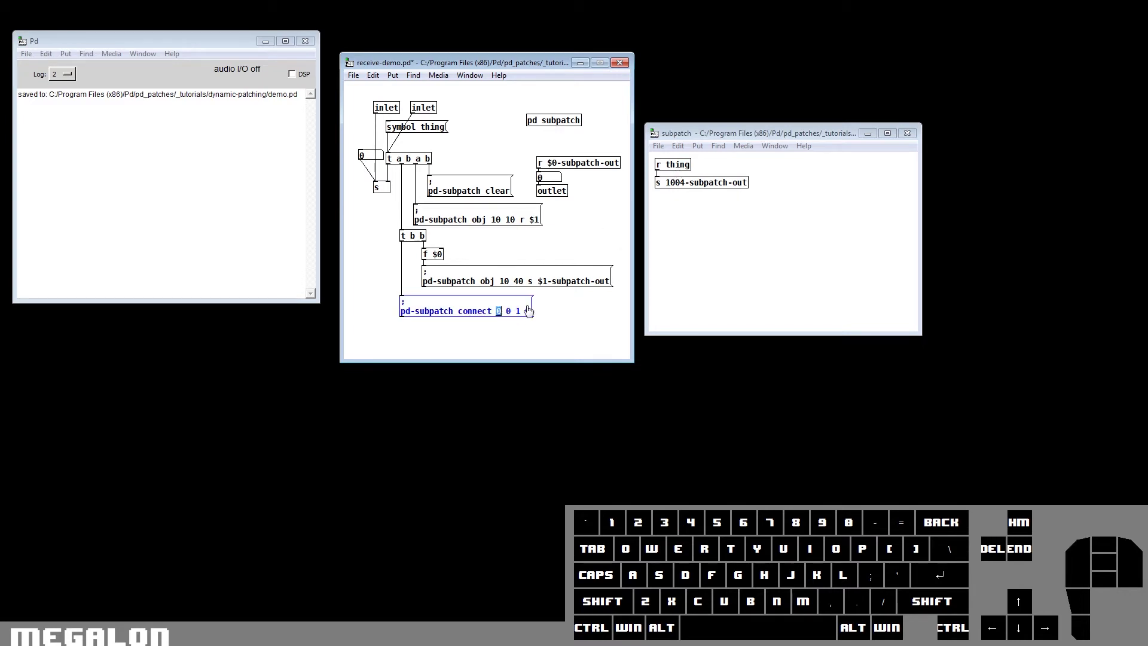
left_click(518, 319)
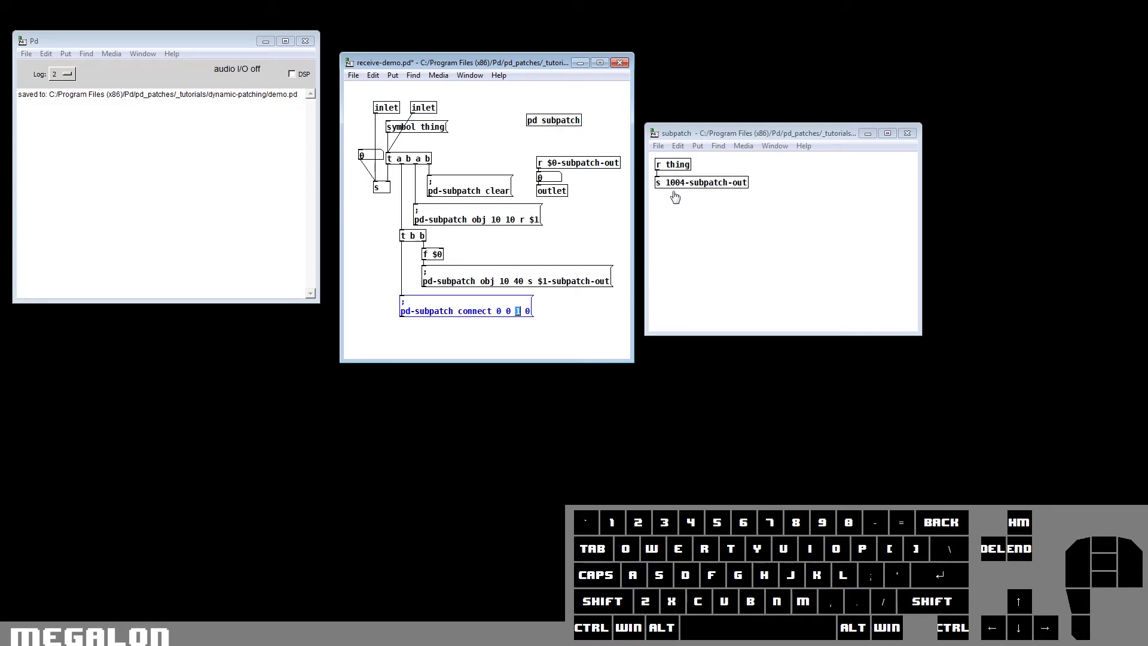
left_click(601, 236)
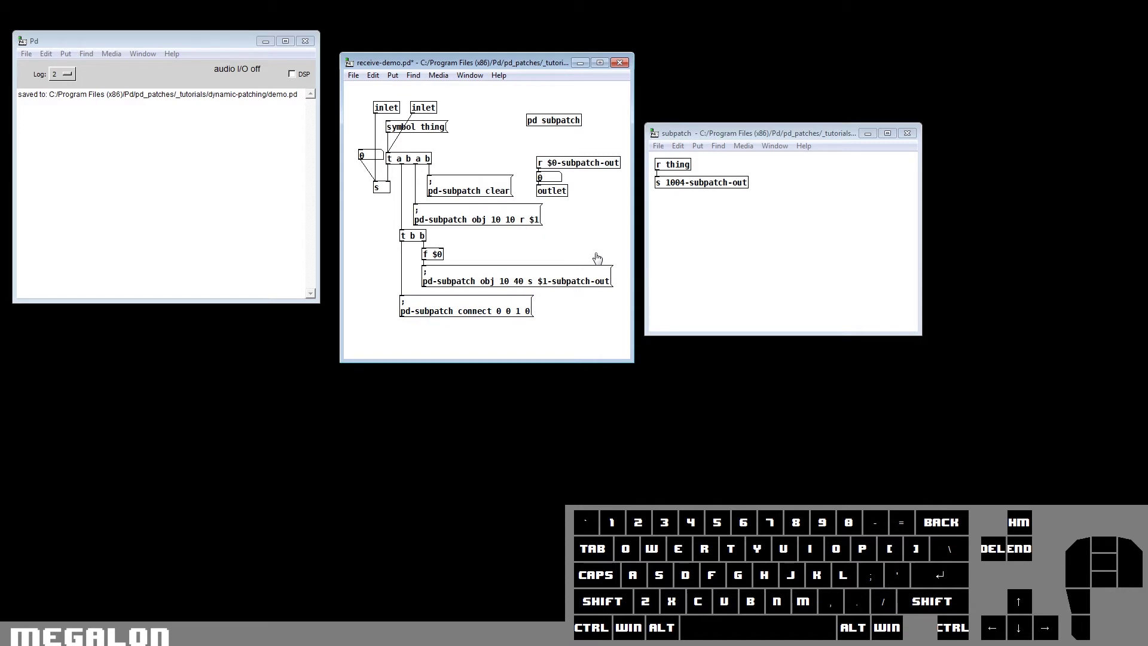
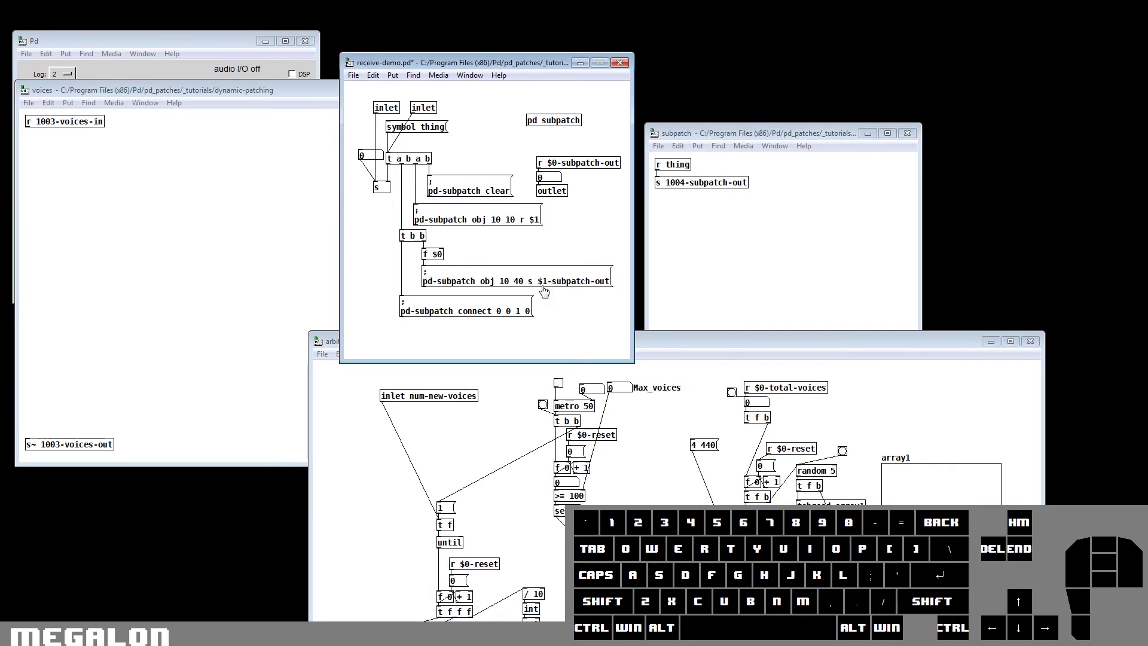
Drag the arbitrary-voices window up so the whole patch is in view
left_click_drag(705, 348, 739, 51)
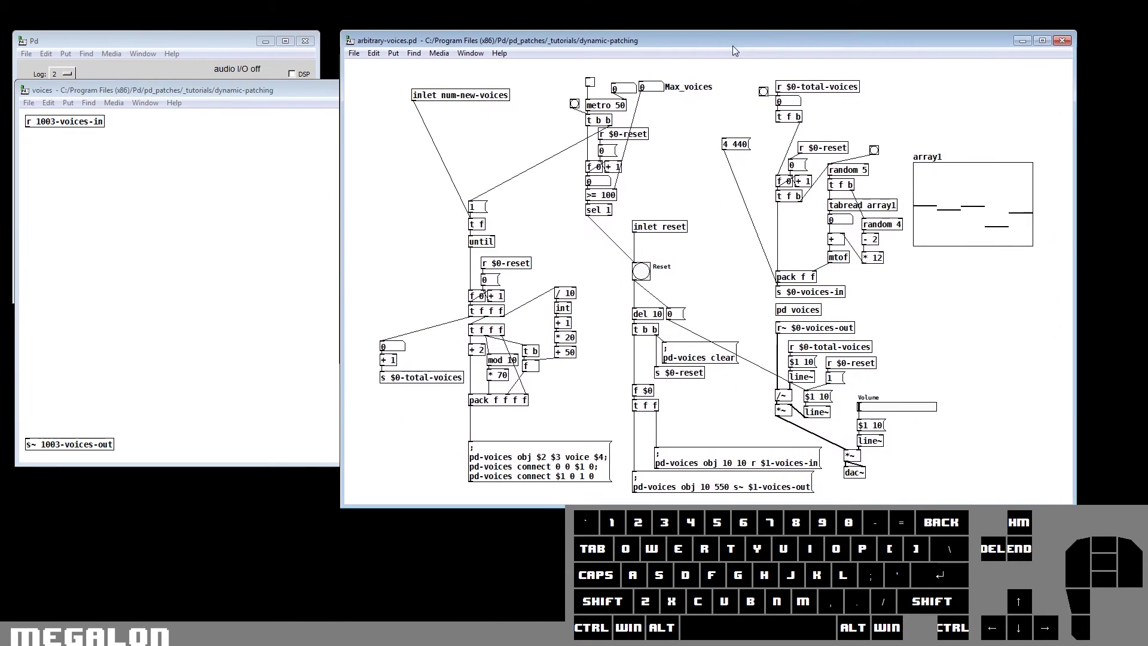
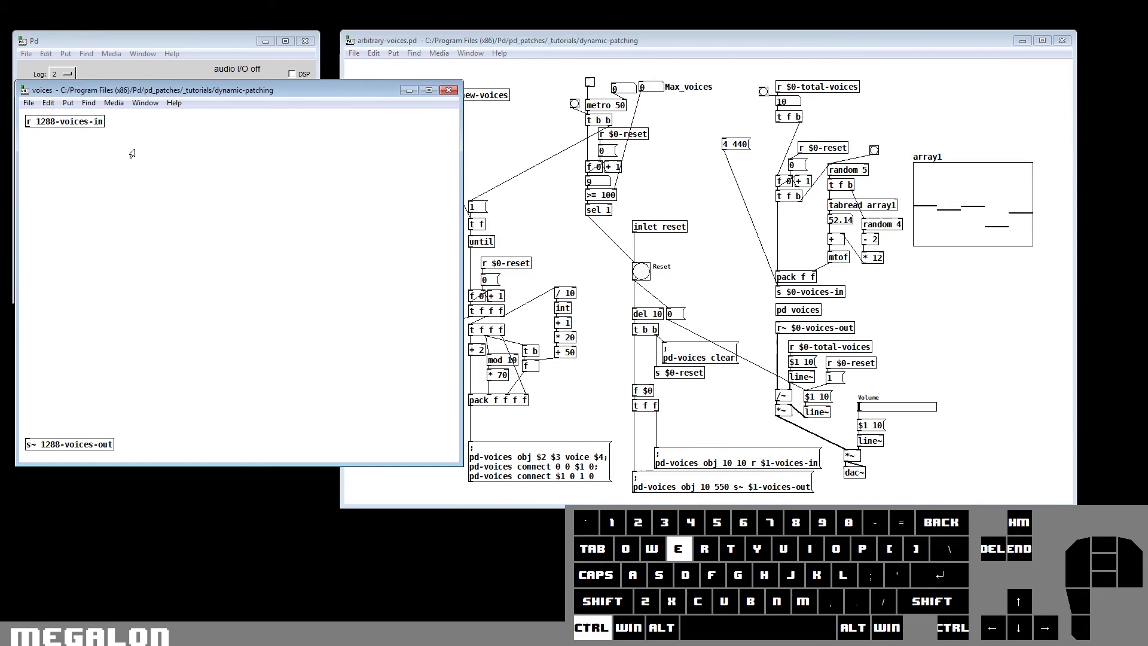
Send a pd-voices cut message from the main patch, removing the receive from the voices subpatch
left_click_drag(541, 138, 503, 147)
key("ctrl+2")
left_click(468, 151)
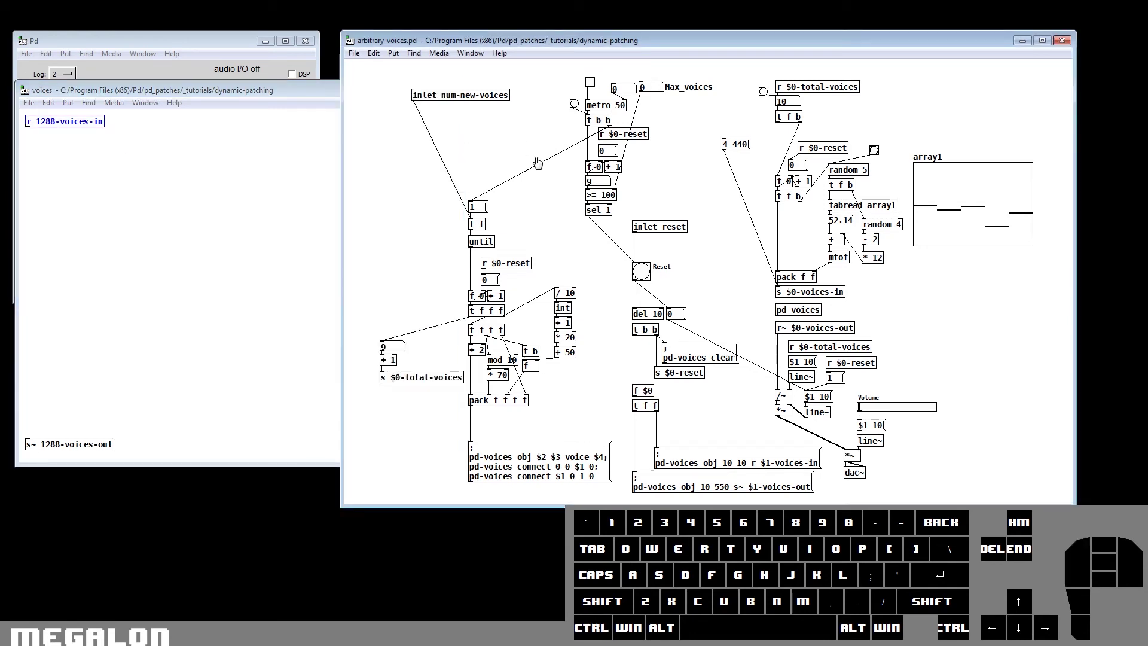
left_click(485, 160)
left_click(469, 150)
left_click(483, 147)
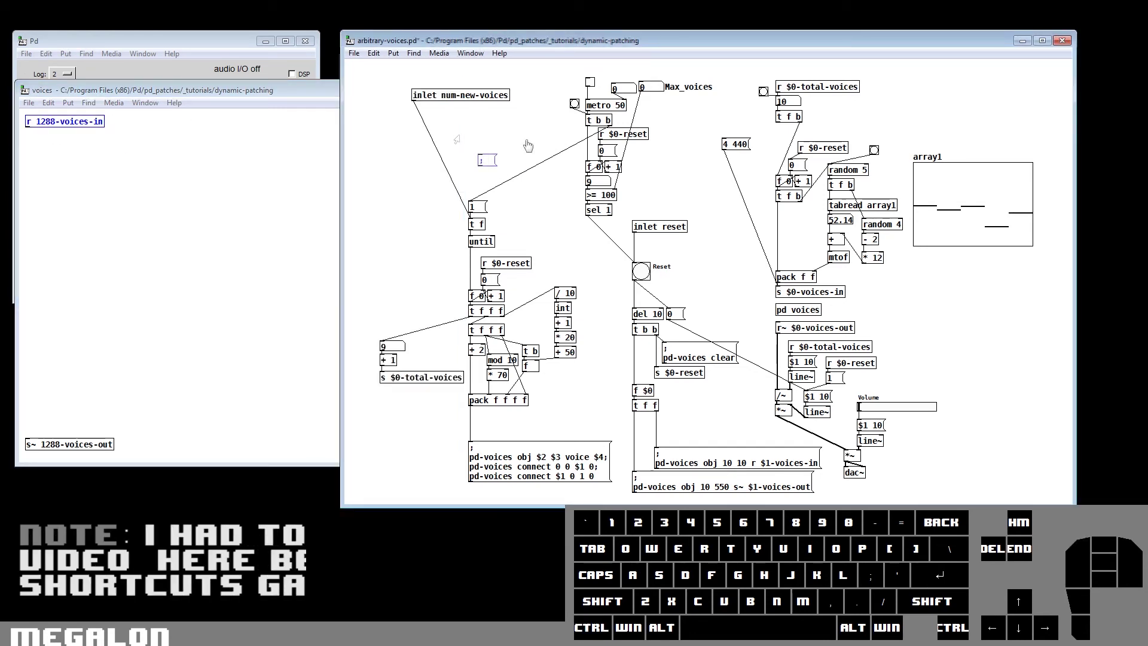
key("-")
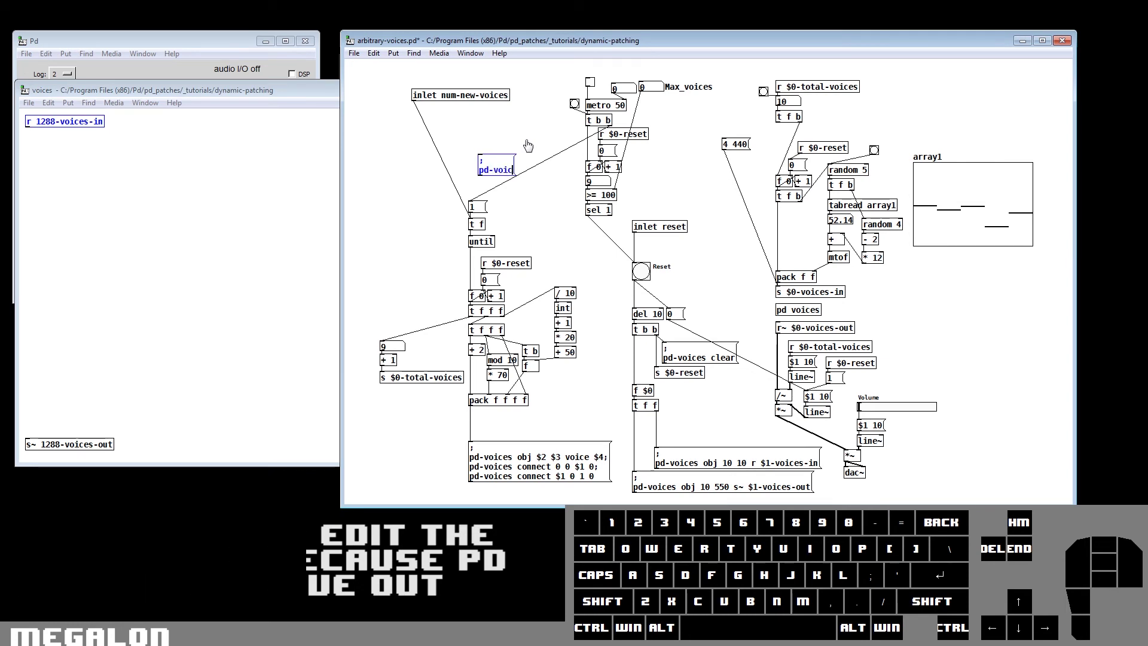
key("space")
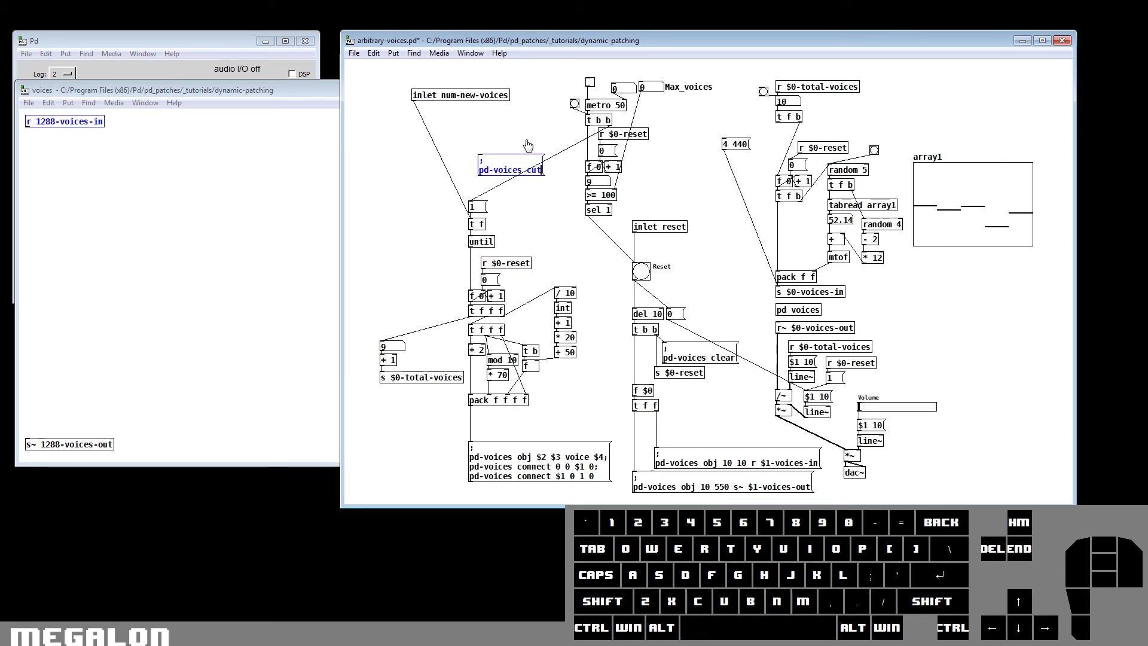
left_click(520, 125)
left_click(517, 177)
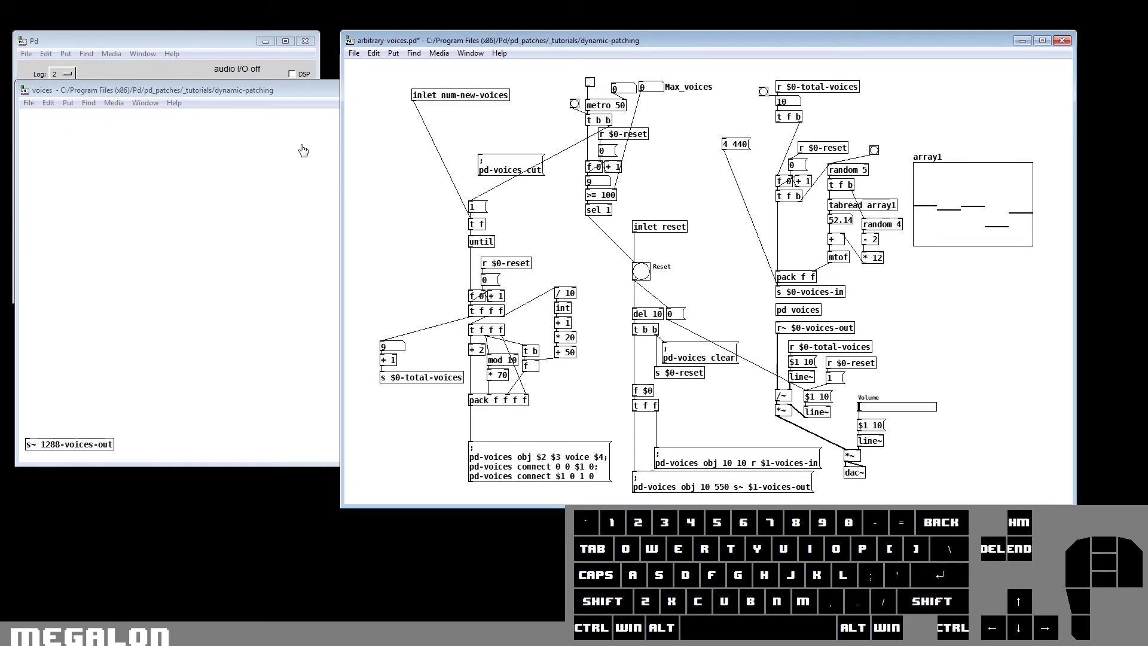
Delete the half-typed '; pd-voices' test message and reopen the patch so voices refreshes to r 1003-voices-in / s~ 1003-voices-out
left_click(529, 181)
left_click_drag(526, 179, 557, 172)
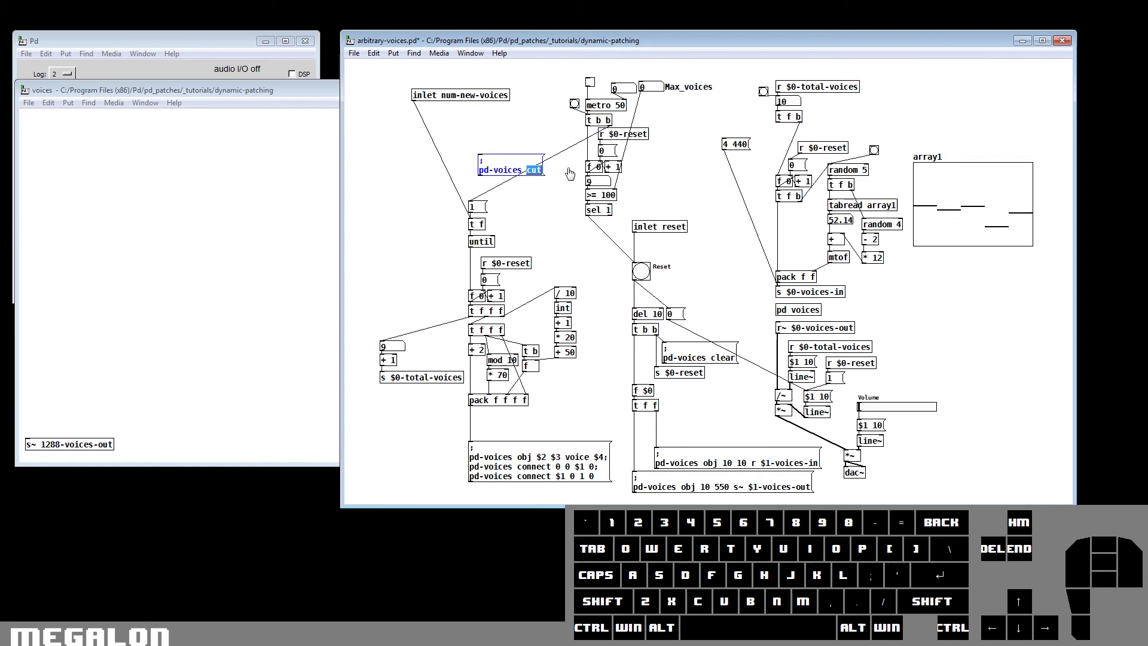
key("p")
left_click(571, 180)
left_click(551, 178)
left_click(182, 154)
left_click(483, 145)
left_click(481, 139)
left_click(483, 146)
key("ctrl+2")
left_click(483, 145)
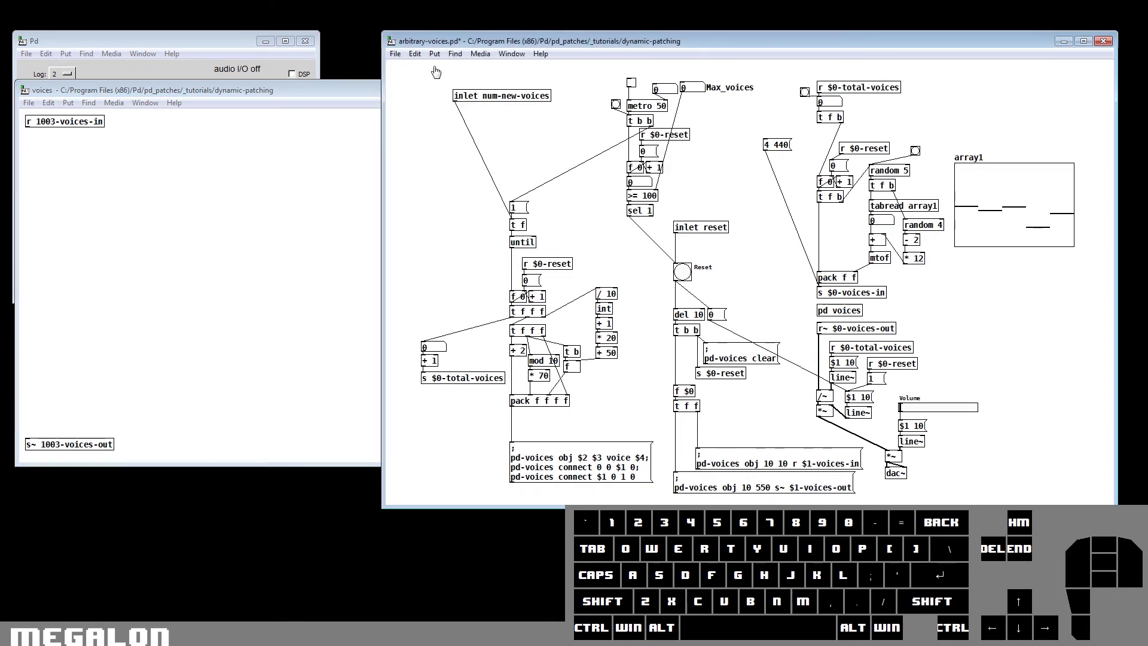
left_click(430, 54)
Create a message box reading '; pd-voices click 0 0 0 0 0' beside metro 50 in the main patch
left_click(455, 89)
left_click(489, 143)
key(";")
key("Return")
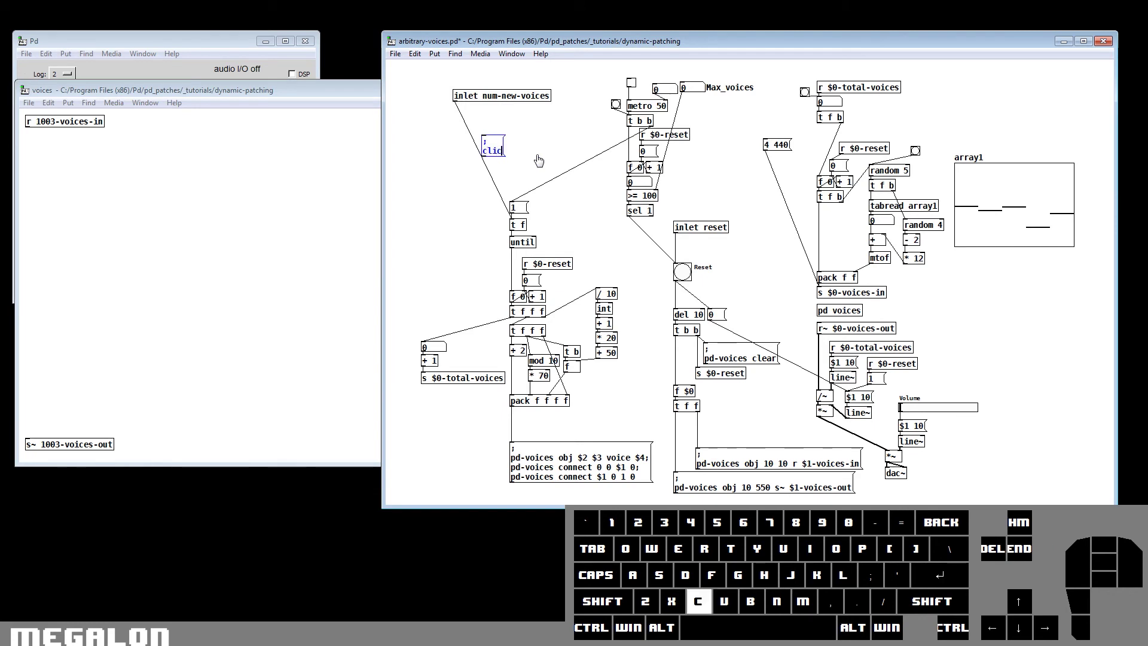
key("BackSpace")
key("BackSpace")
key("BackSpace")
key("BackSpace")
key("BackSpace")
key("p")
key("d")
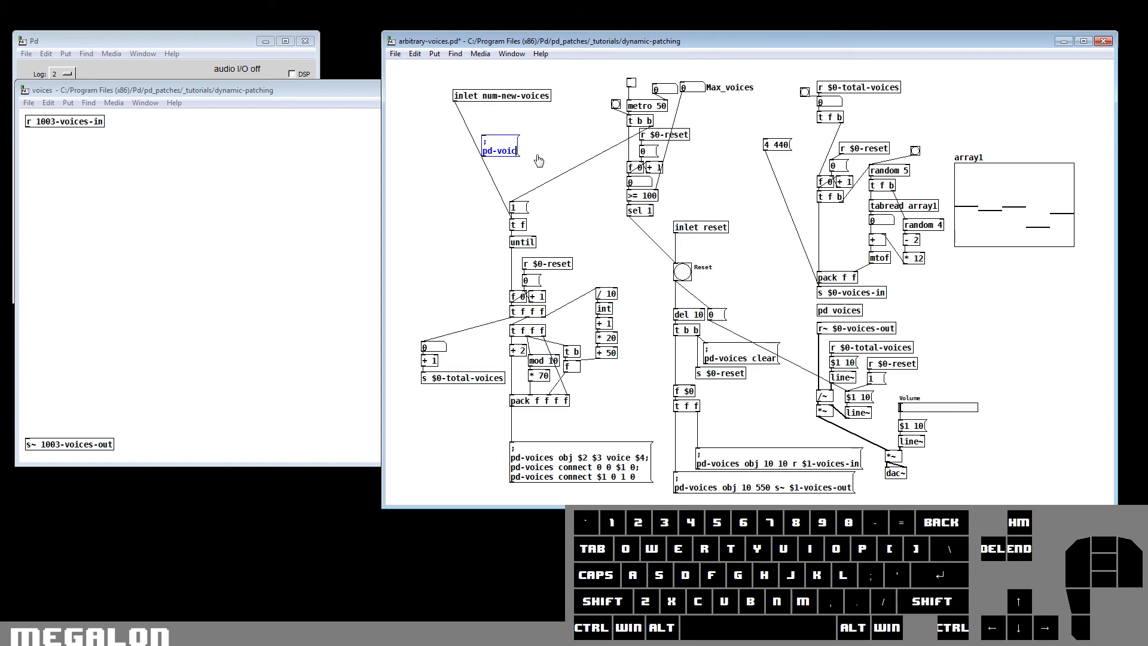
key("space")
key("space")
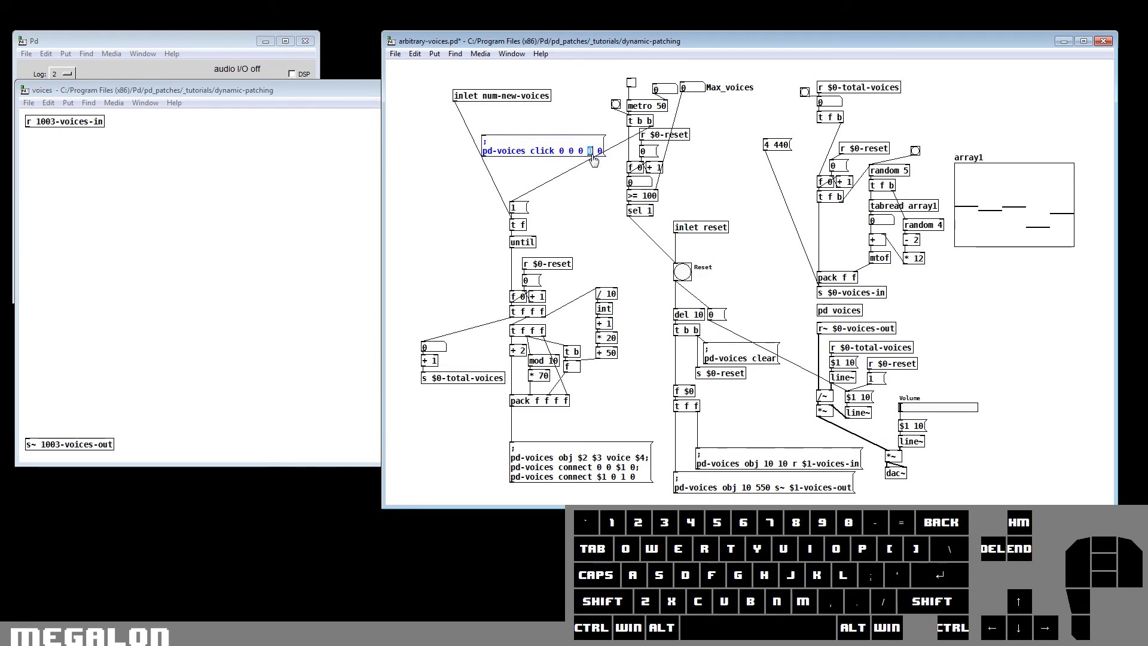
left_click(601, 157)
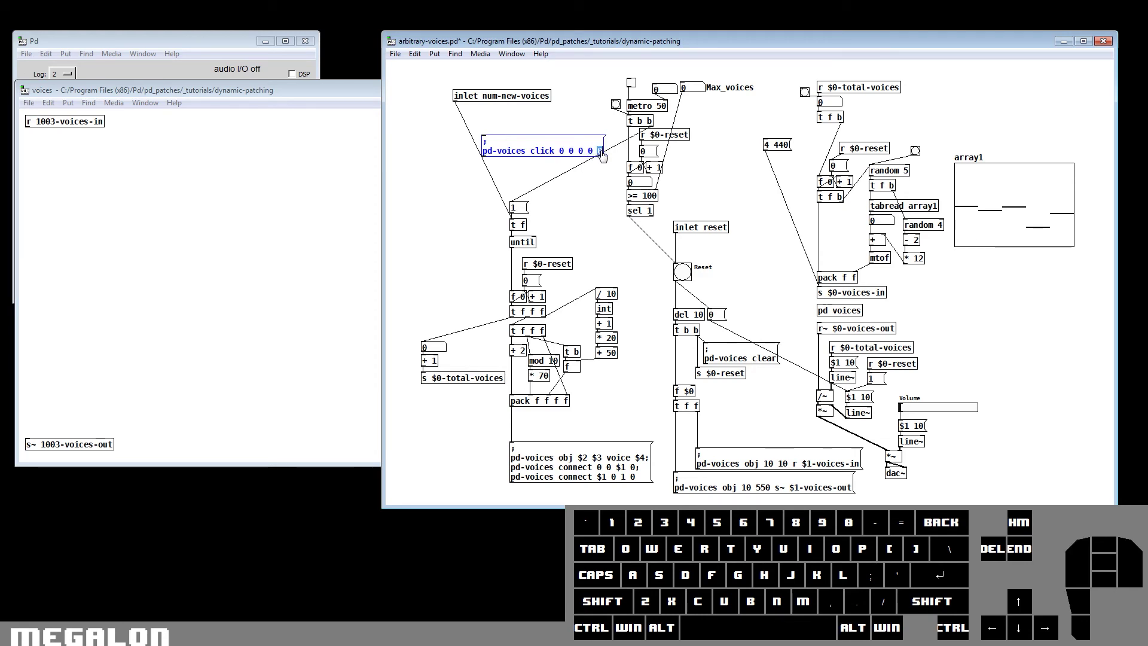
left_click(596, 138)
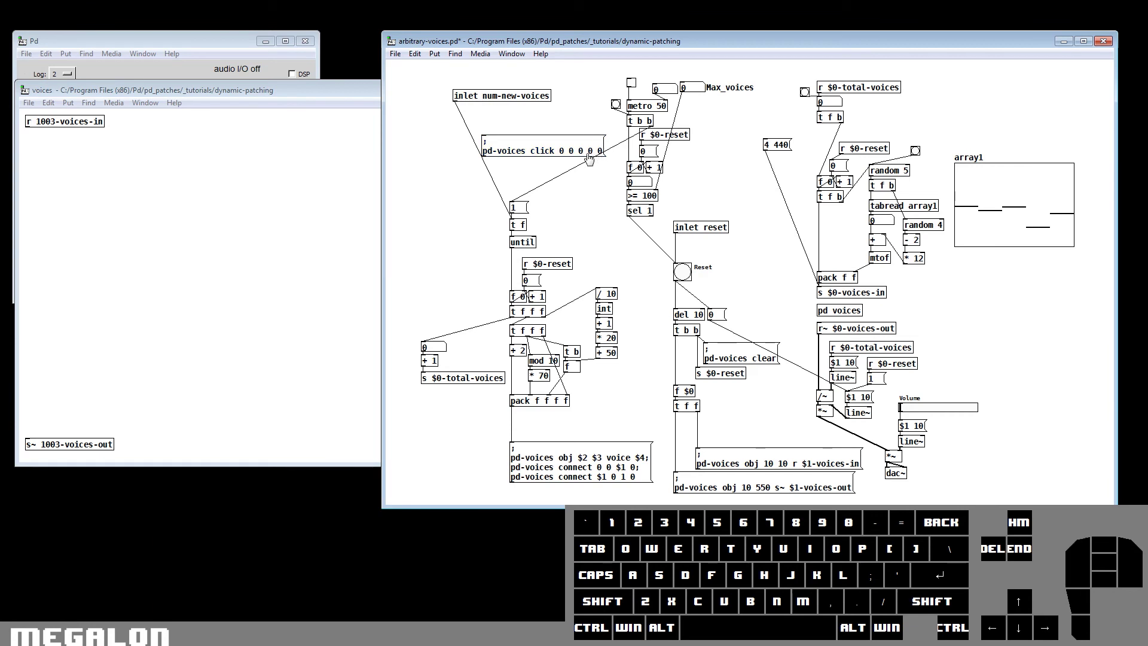
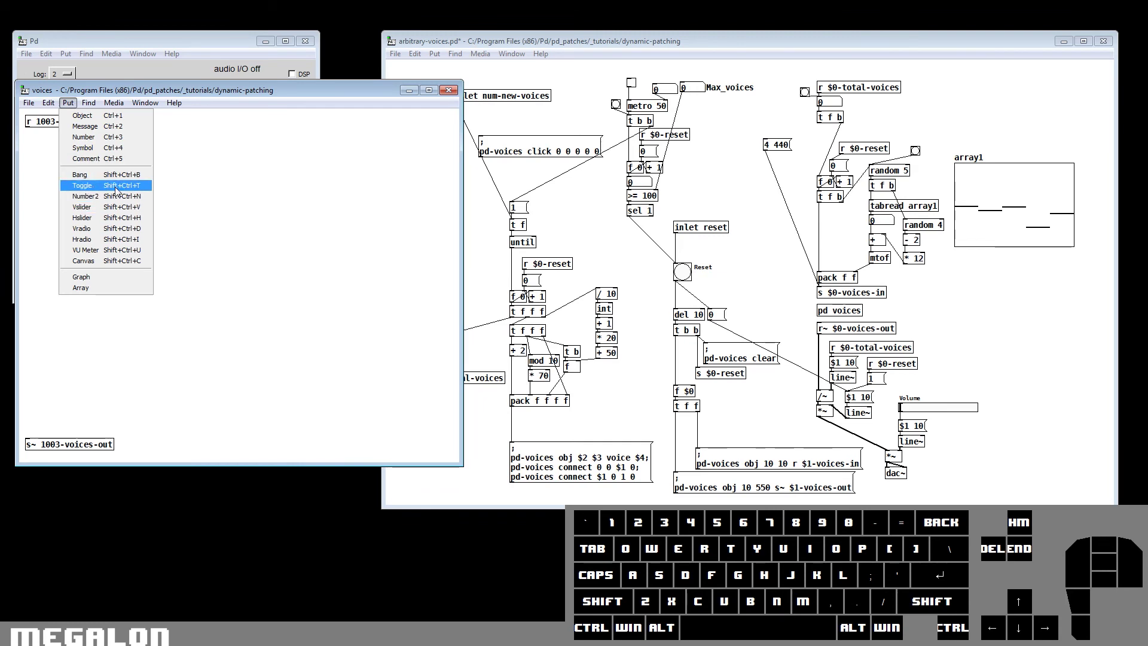
Drop a bang into the voices subpatch and set its Size to 300 in Properties
left_click(122, 181)
left_click(102, 198)
right_click(112, 201)
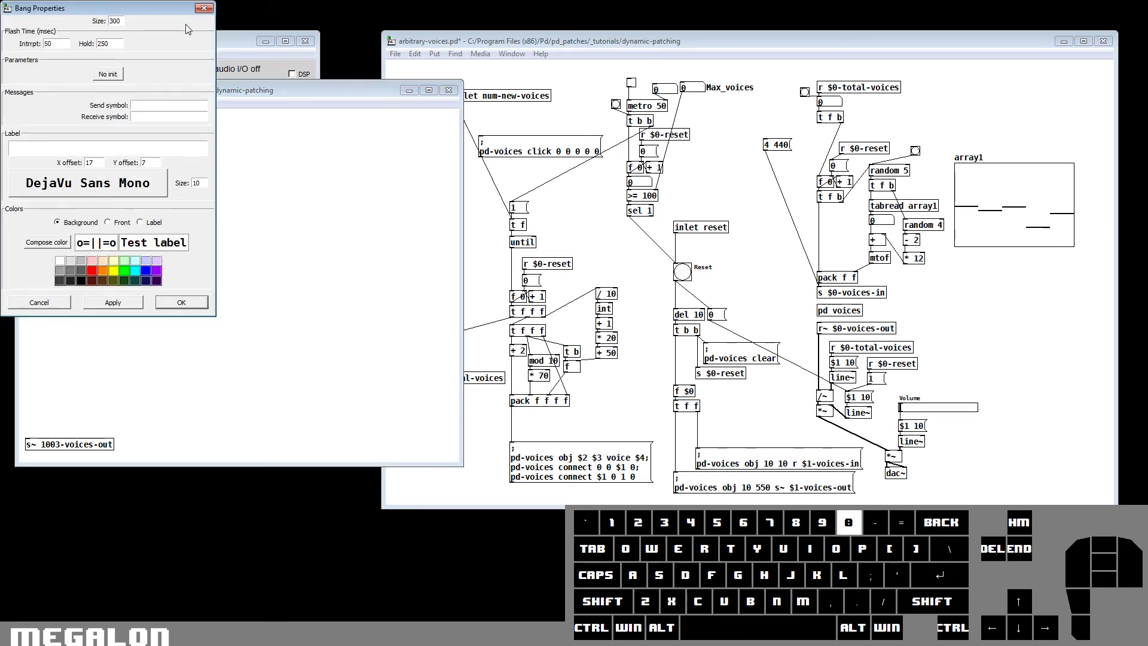
key("Return")
left_click_drag(186, 320, 83, 234)
left_click(29, 116)
left_click(31, 117)
left_click(590, 123)
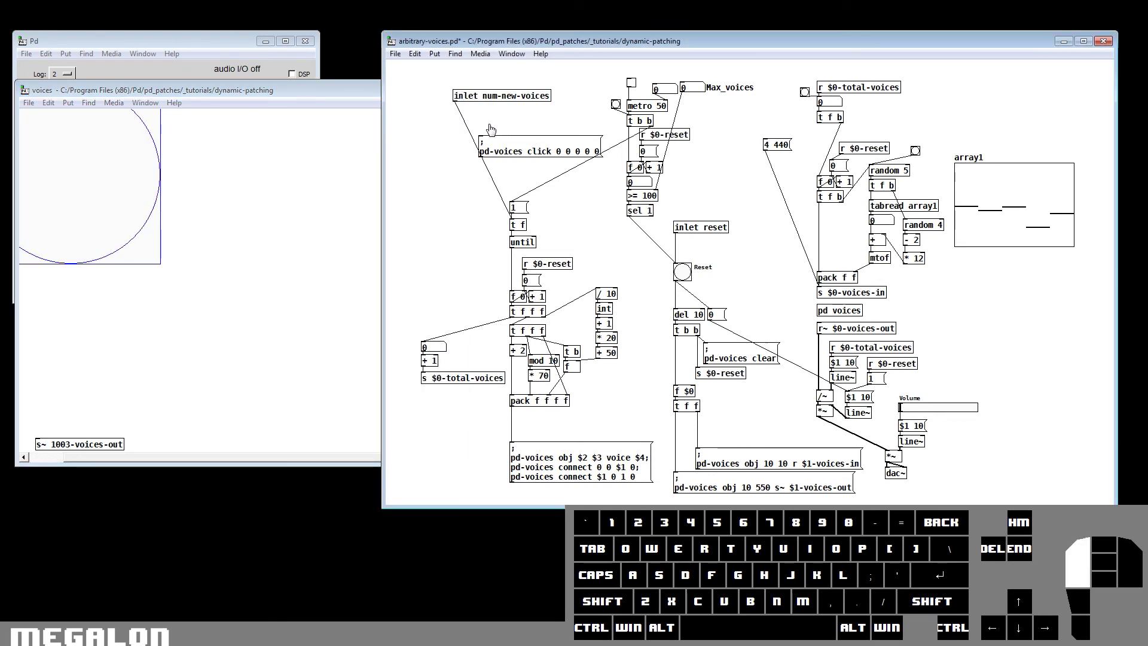
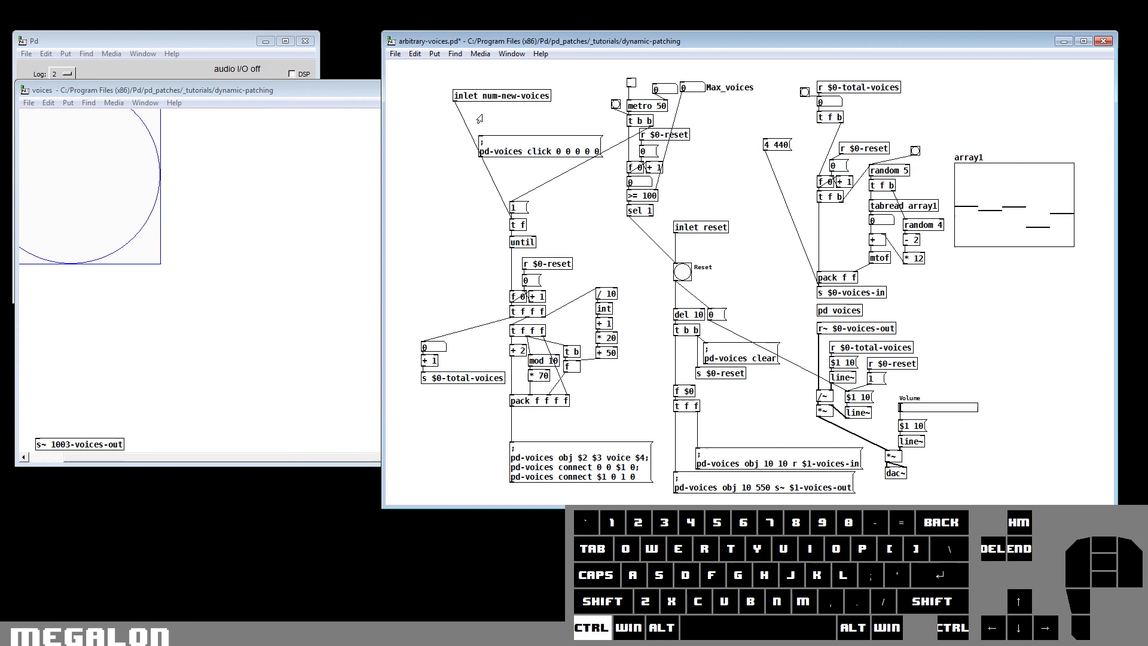
Return to the main arbitrary-voices patch to start adding the bang and del 10 objects
left_click(440, 56)
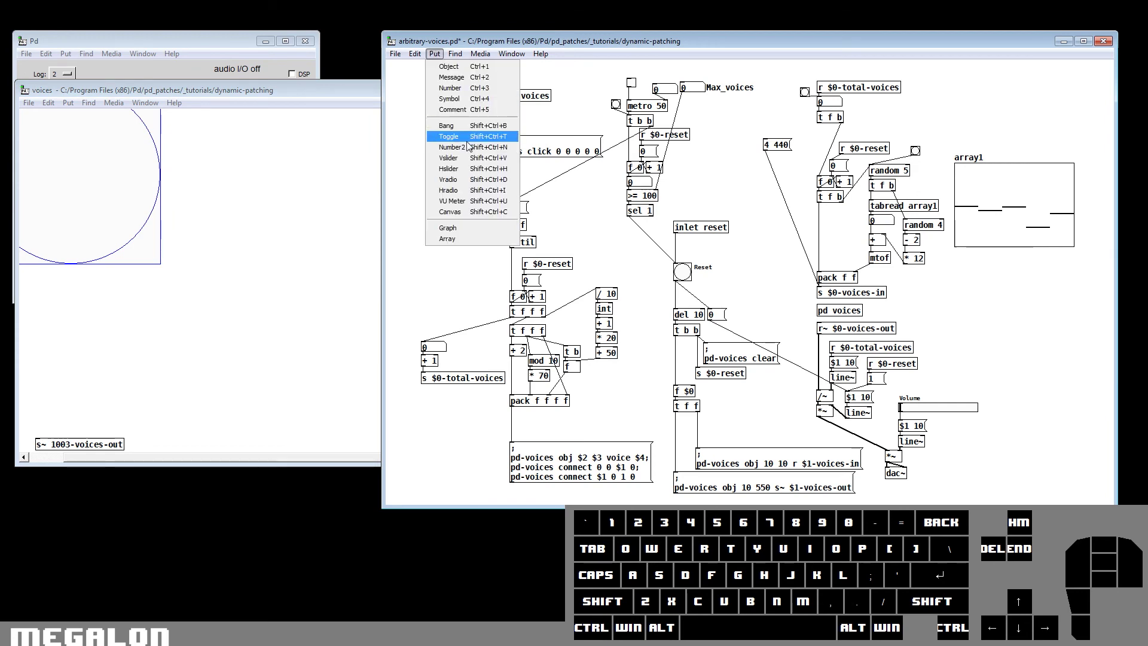
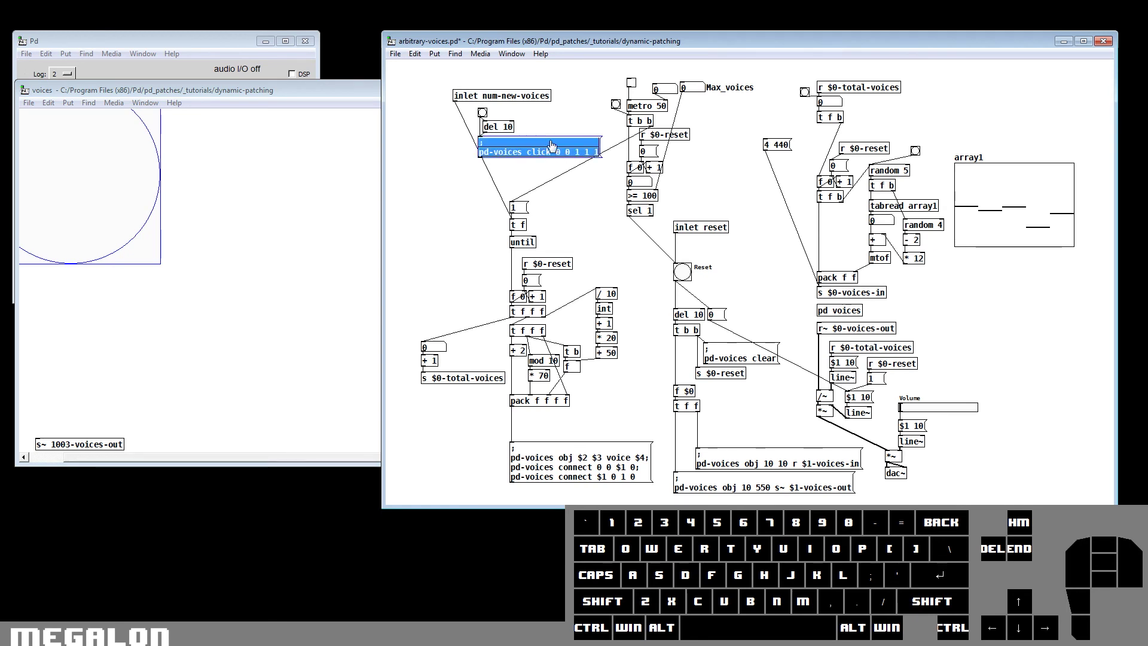
left_click(570, 159)
left_click_drag(554, 161, 608, 161)
left_click(595, 158)
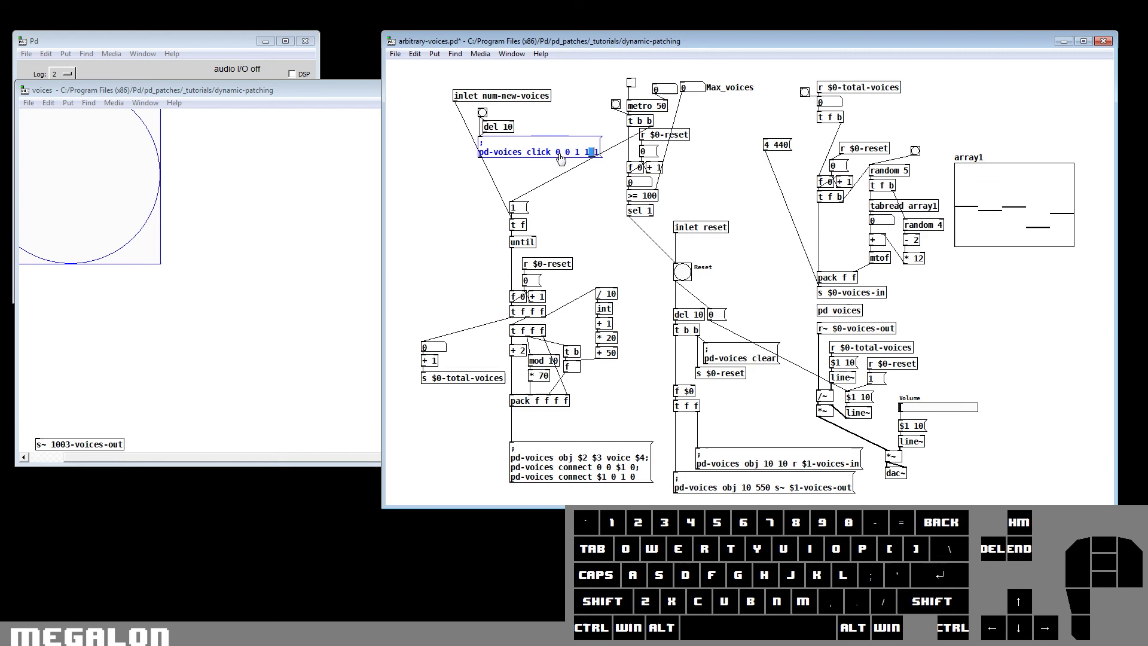
left_click_drag(560, 158, 607, 158)
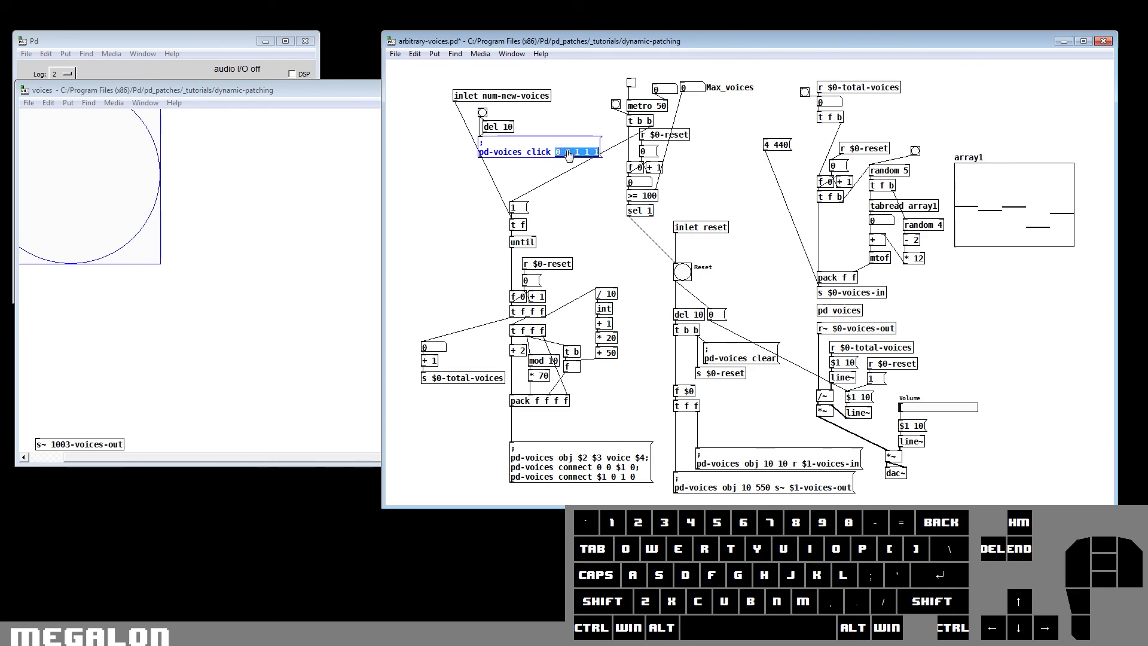
left_click(556, 160)
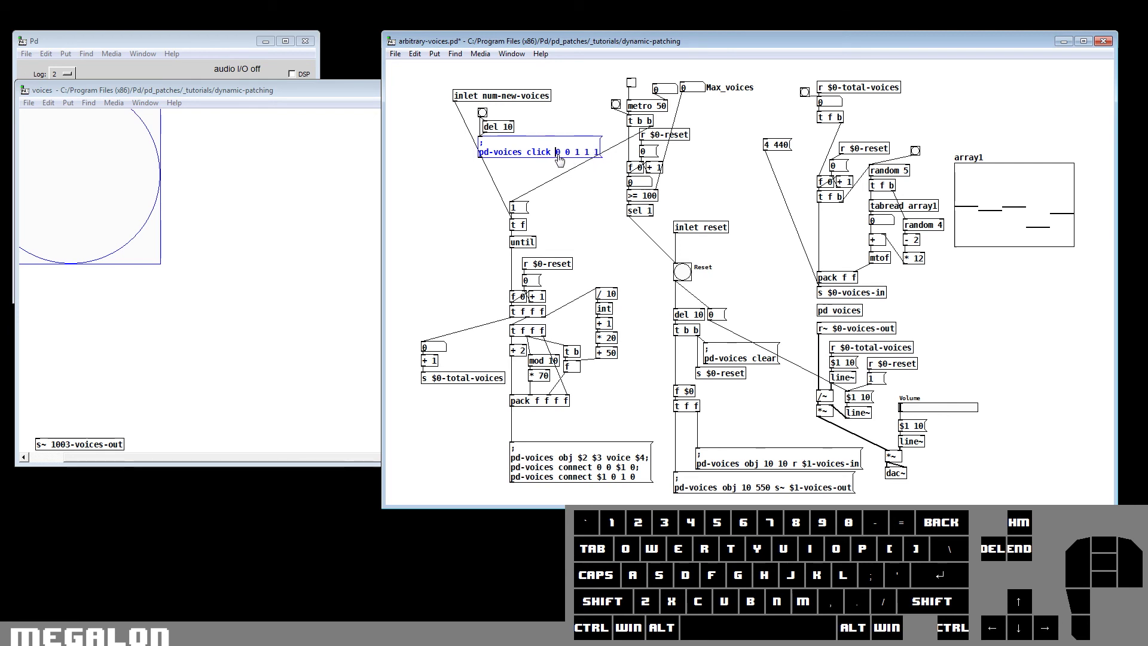
left_click_drag(558, 161, 604, 156)
left_click(553, 135)
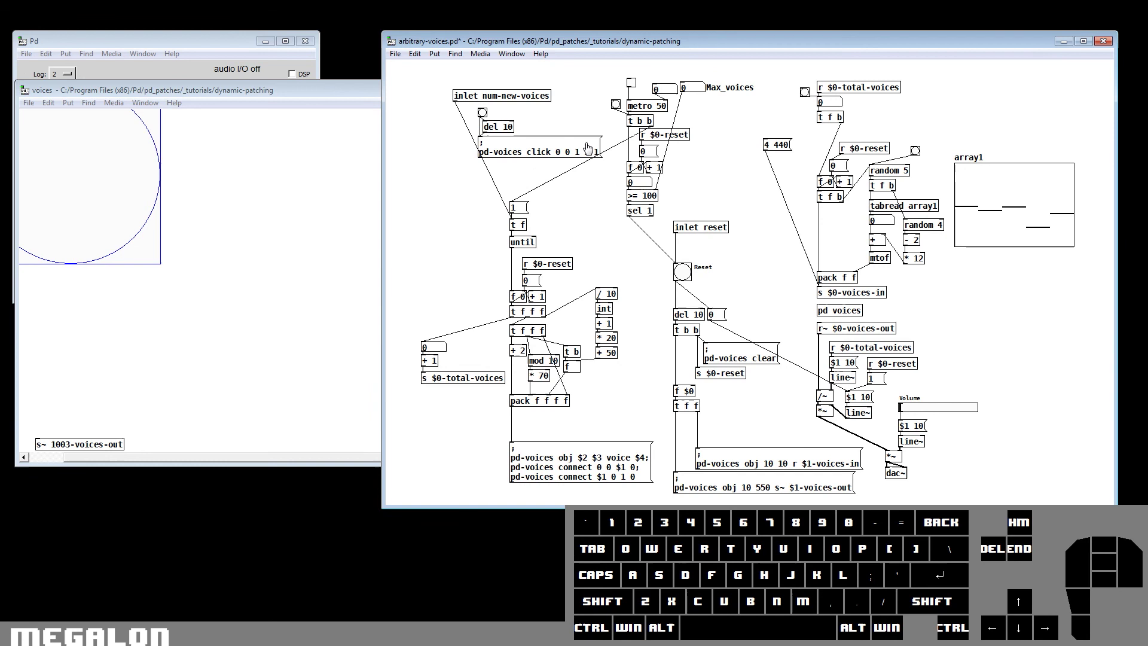
left_click(563, 160)
left_click(561, 159)
left_click_drag(559, 158, 576, 157)
left_click(569, 159)
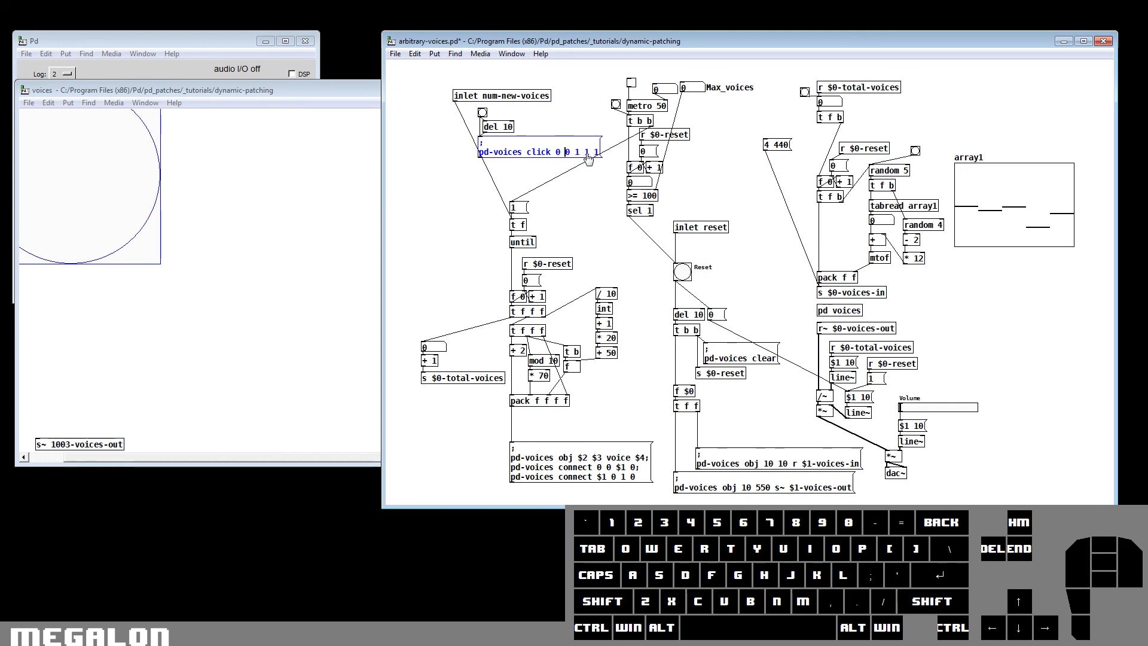
left_click(591, 159)
left_click(594, 159)
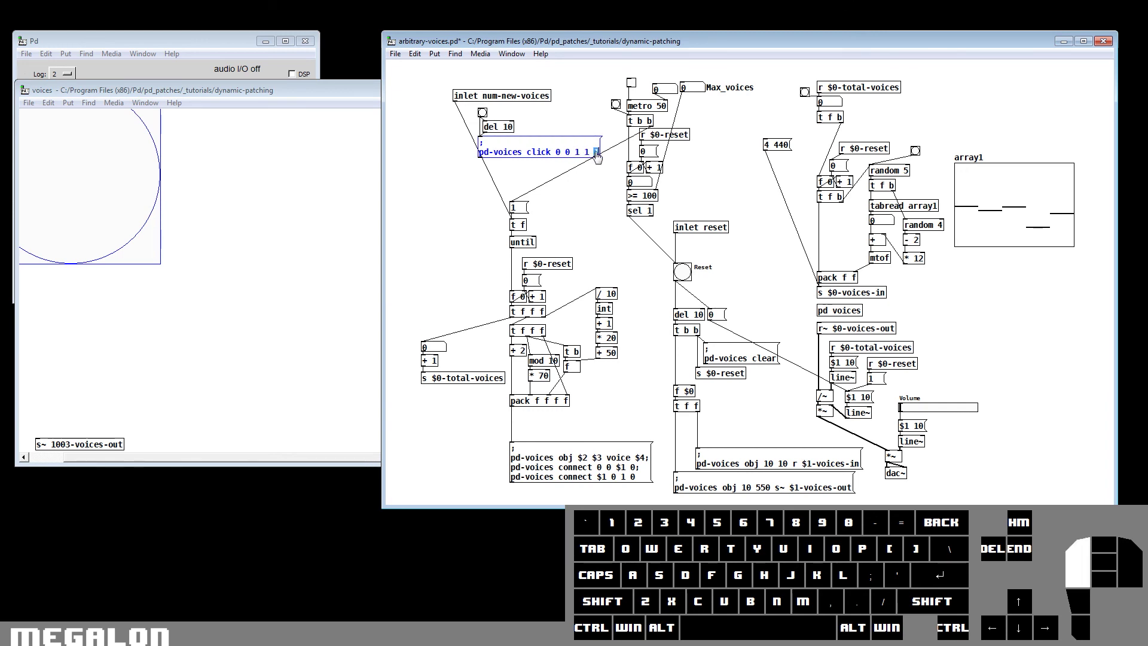
left_click(597, 159)
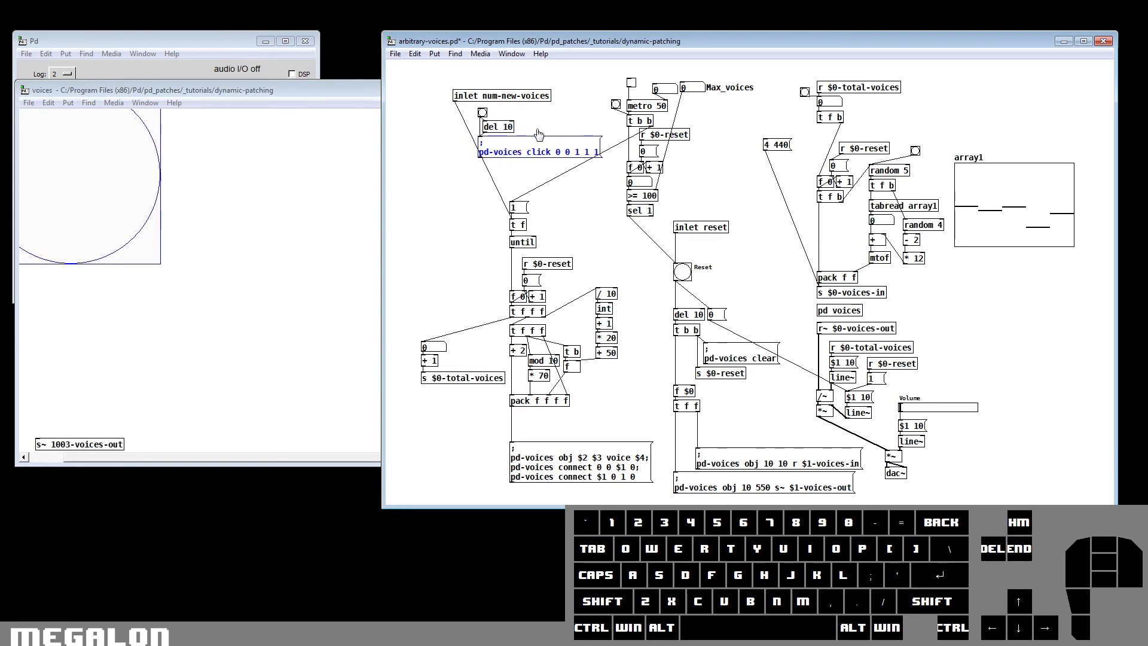
left_click(535, 126)
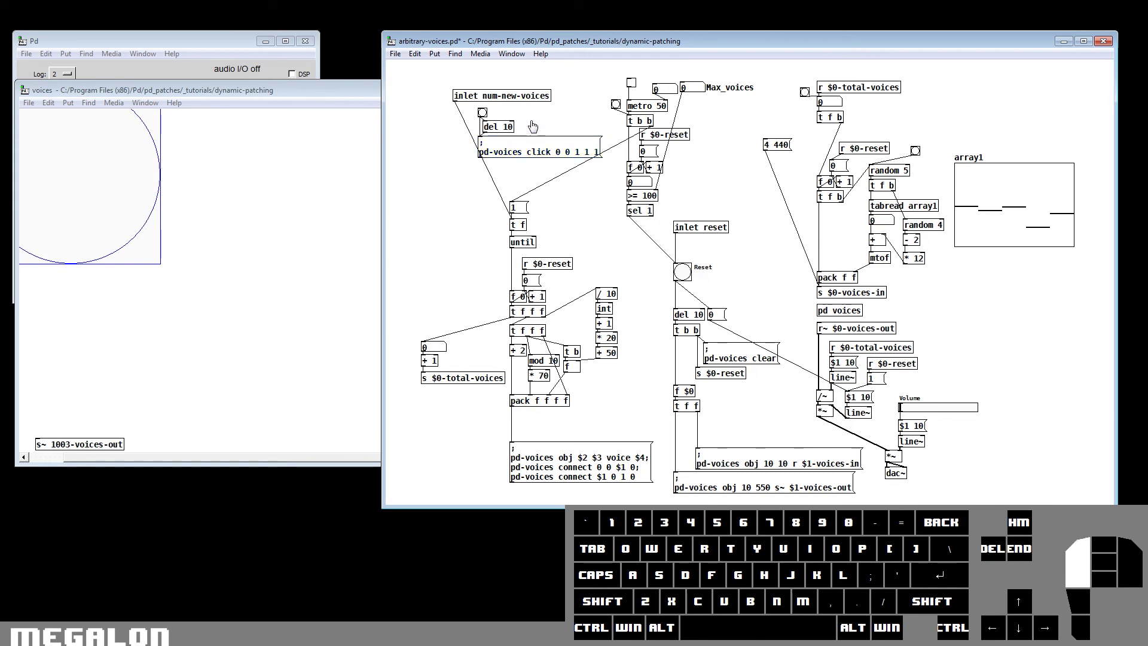